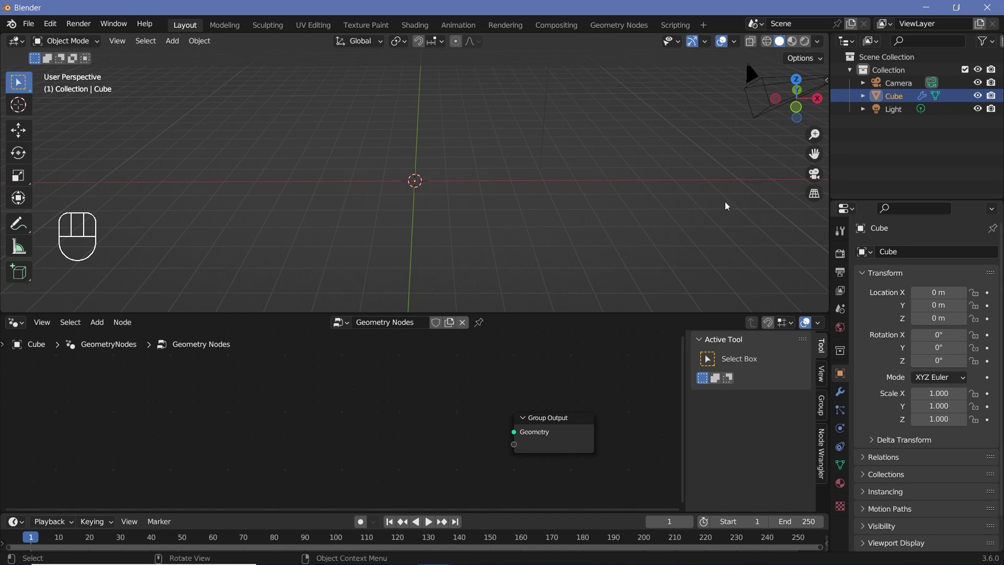
Step: Add a Scene Time node and a Math Divide node fed by its Seconds output, dividing by 2
{"action": "key", "text": "shift+a"}
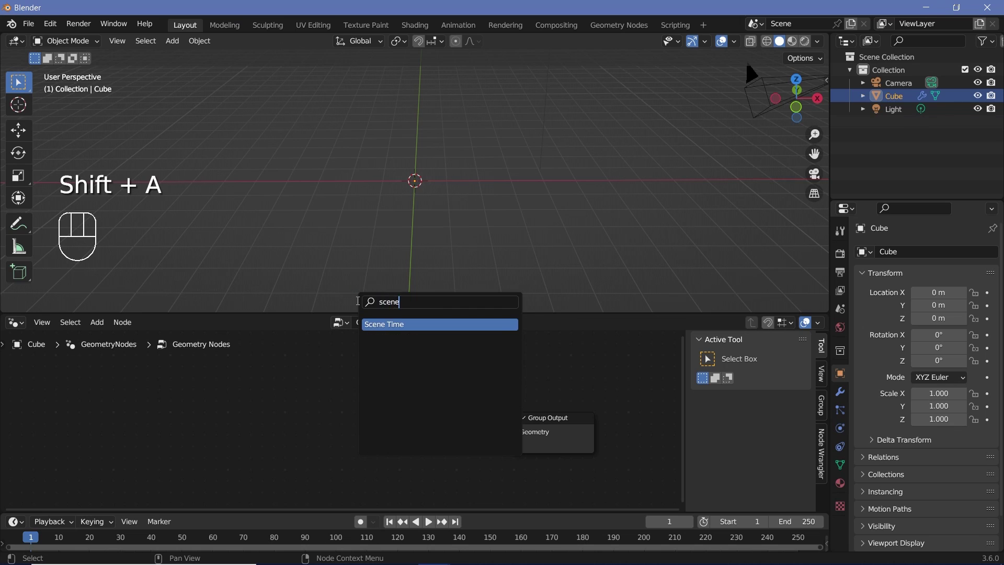
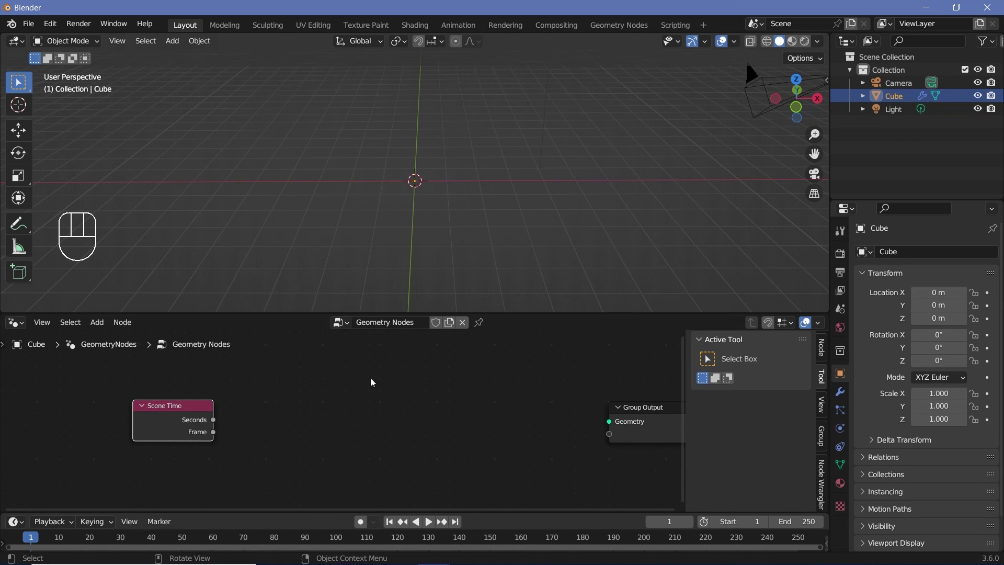
{"action": "key", "text": "shift+a"}
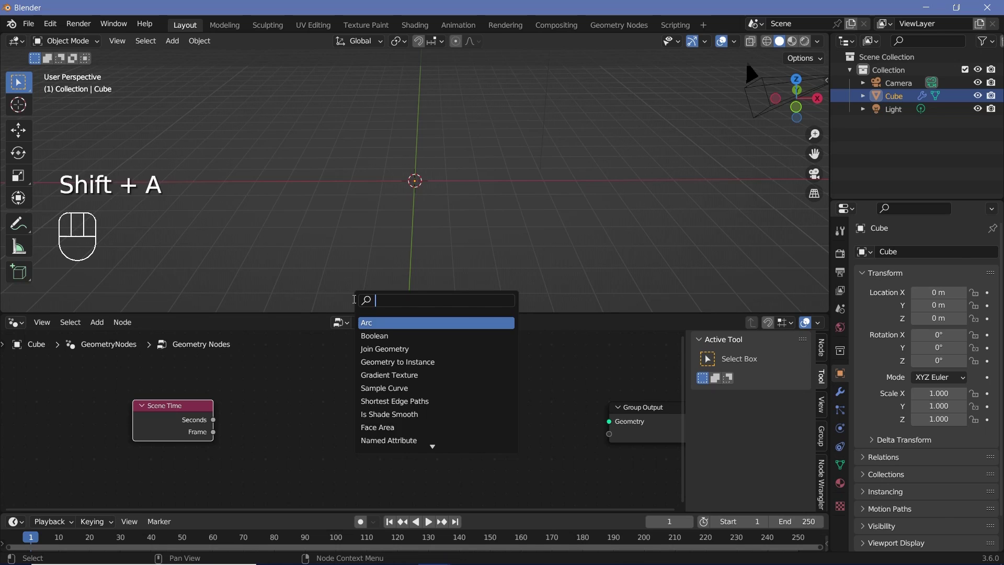
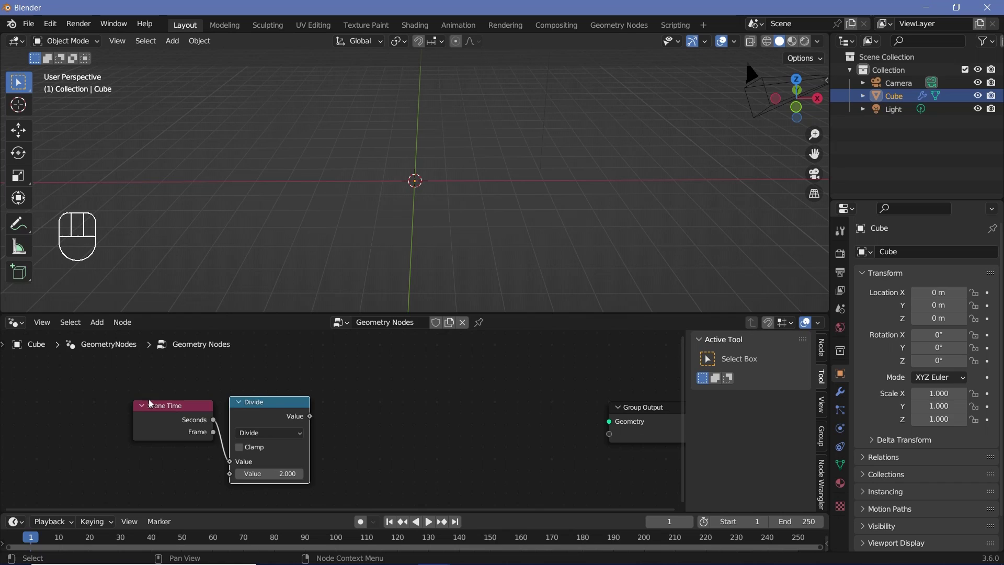
{"action": "left_click_drag", "start_coordinate": [177, 416], "coordinate": [186, 407]}
{"action": "left_click_drag", "start_coordinate": [269, 418], "coordinate": [249, 412]}
{"action": "left_click", "coordinate": [269, 418]}
Step: Search for the next node and pan the node tree to make room beside Divide
{"action": "key", "text": "shift+a"}
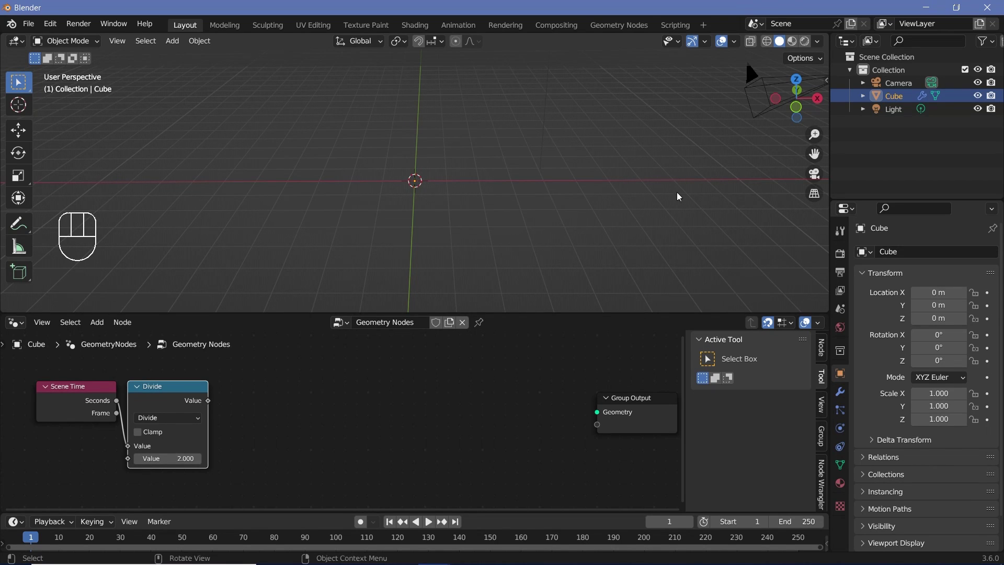
{"action": "middle_click", "coordinate": [207, 419]}
{"action": "scroll", "scroll_direction": "up", "scroll_amount": 3}
{"action": "middle_click", "coordinate": [284, 440]}
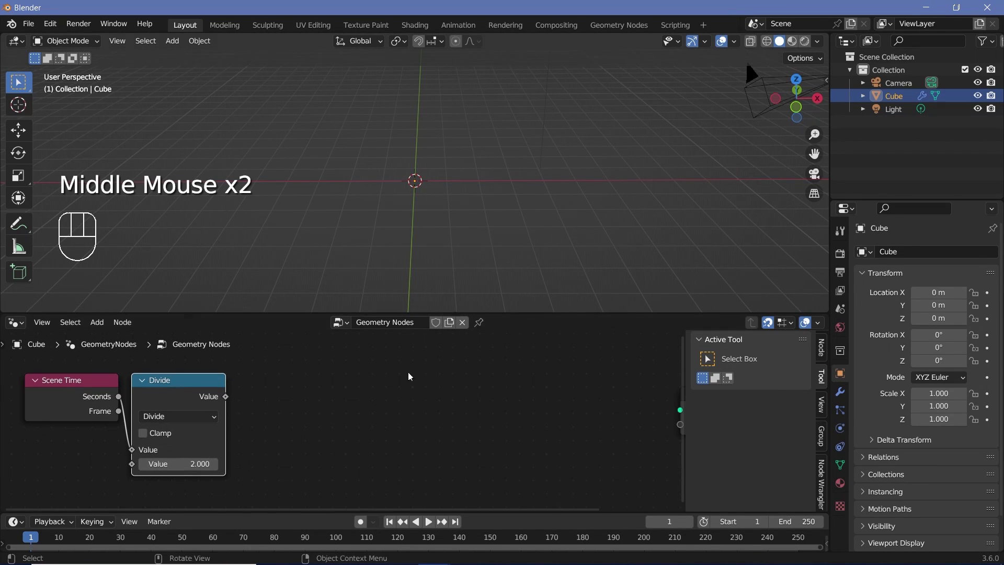
Step: Add a Math Floor node placed to the right of the Divide node
{"action": "key", "text": "shift+a"}
{"action": "scroll", "scroll_direction": "down", "scroll_amount": 3}
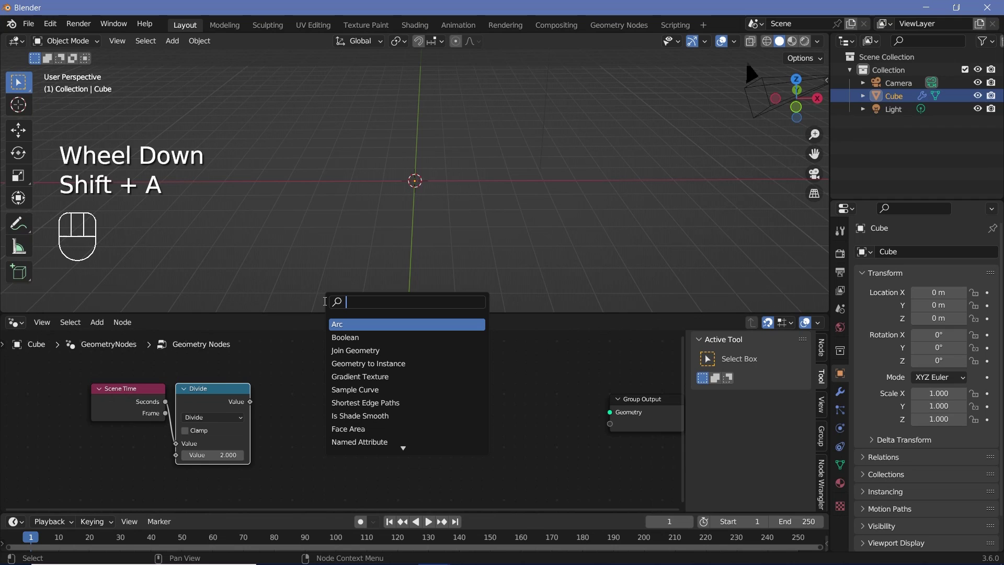
{"action": "key", "text": "BackSpace"}
{"action": "key", "text": "BackSpace"}
{"action": "left_click_drag", "start_coordinate": [283, 418], "coordinate": [364, 297]}
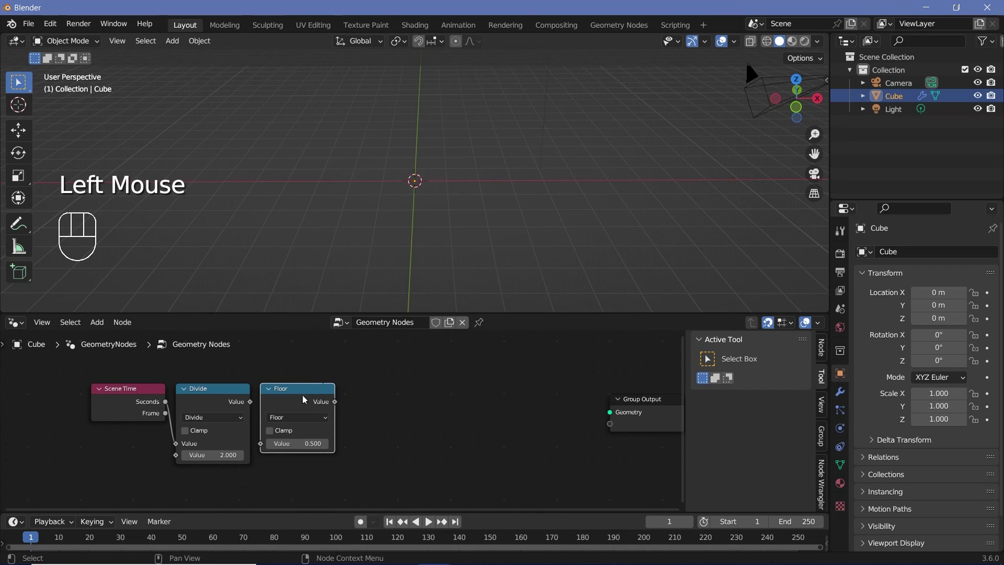
Step: Feed the divided time value into the Floor node's Value input
{"action": "left_click_drag", "start_coordinate": [261, 423], "coordinate": [268, 446]}
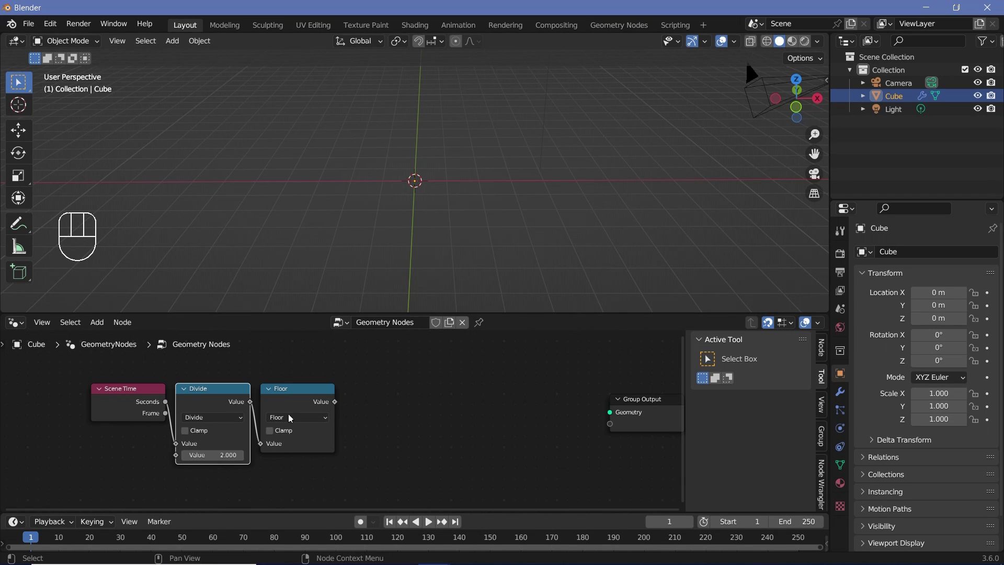
{"action": "left_click_drag", "start_coordinate": [298, 406], "coordinate": [281, 409]}
{"action": "left_click_drag", "start_coordinate": [339, 469], "coordinate": [326, 429]}
{"action": "left_click", "coordinate": [316, 407]}
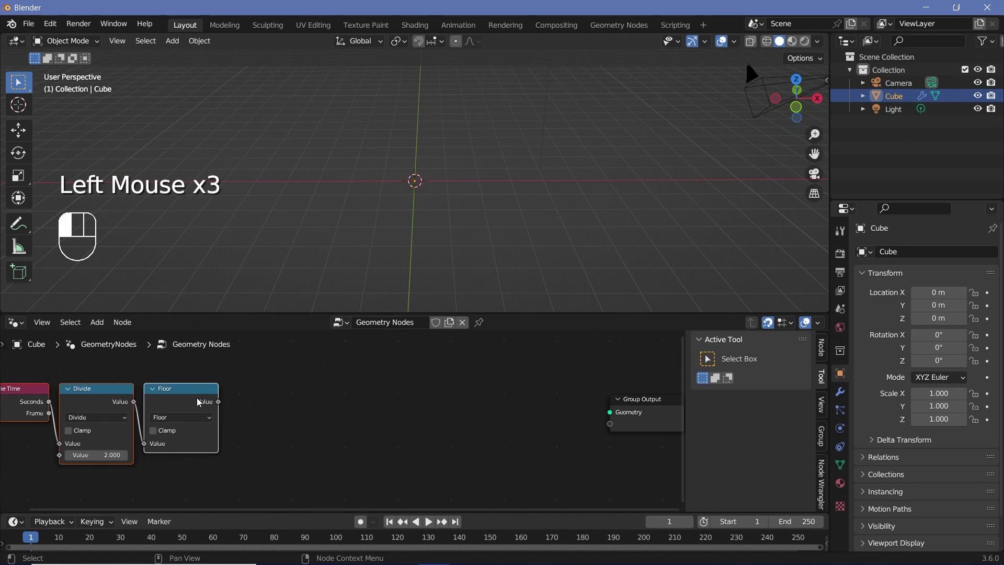
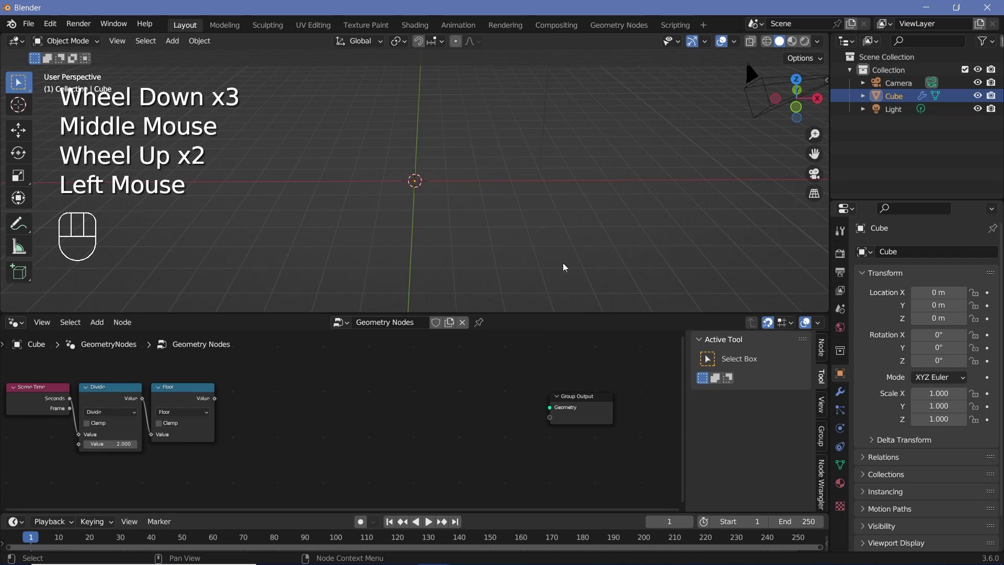
Step: Add Value to String and String to Curves nodes after the Floor node
{"action": "key", "text": "shift+a"}
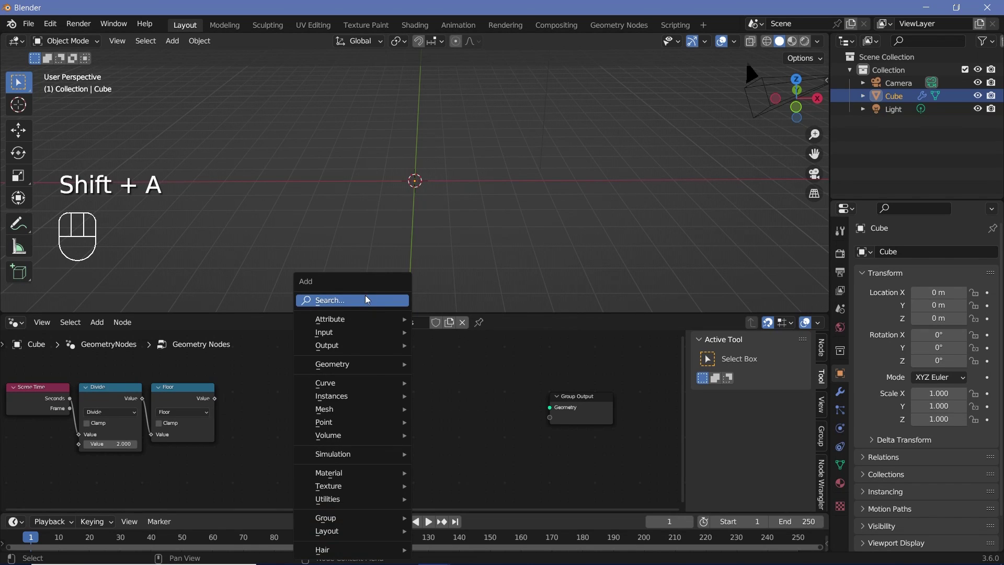
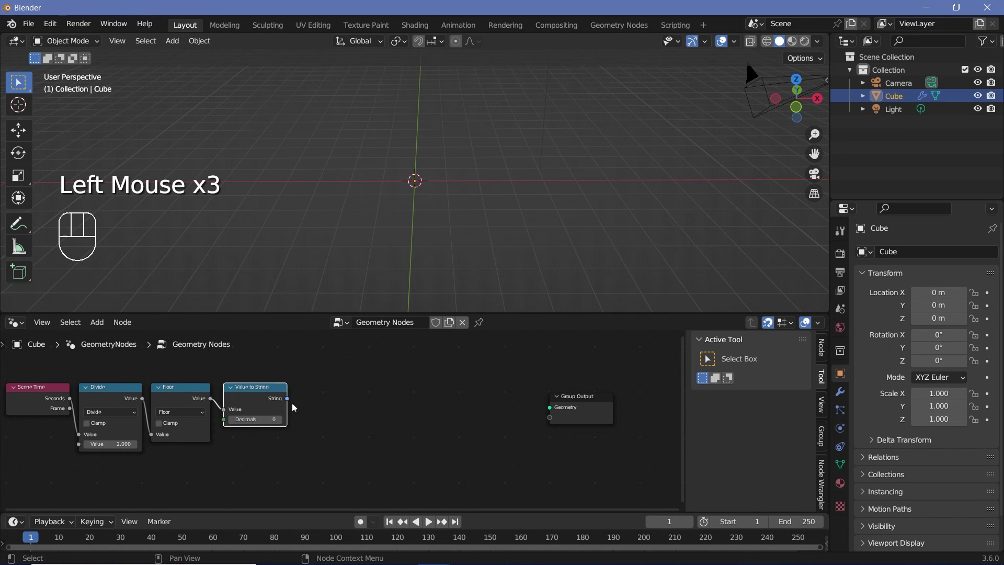
{"action": "key", "text": "shift+a"}
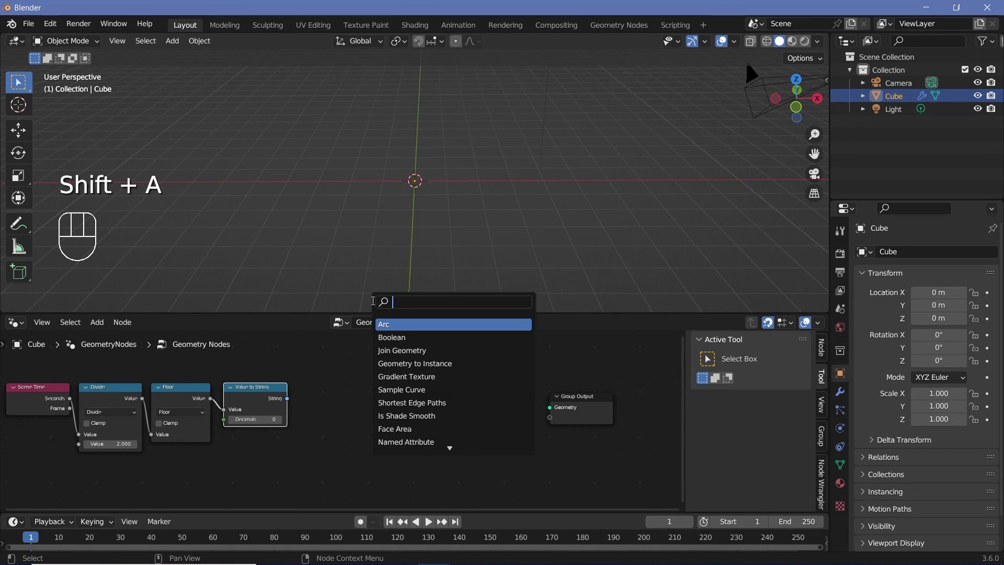
{"action": "key", "text": "BackSpace"}
{"action": "left_click_drag", "start_coordinate": [297, 423], "coordinate": [433, 404]}
{"action": "left_click", "coordinate": [402, 394]}
Step: Chain the number string into String to Curves and its curves into Group Output, then preview playback
{"action": "left_click_drag", "start_coordinate": [457, 407], "coordinate": [520, 302]}
{"action": "left_click_drag", "start_coordinate": [473, 214], "coordinate": [478, 269]}
{"action": "key", "text": "space"}
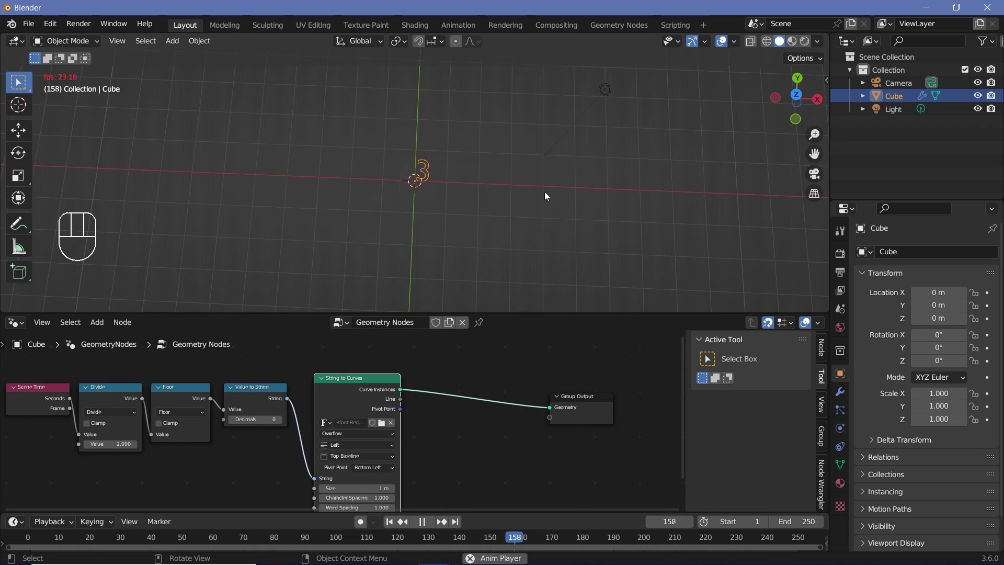
Step: Load the seven-segment display font in String to Curves, aligned Center and Middle
{"action": "key", "text": "space"}
{"action": "left_click", "coordinate": [491, 551]}
{"action": "scroll", "scroll_direction": "up", "scroll_amount": 3}
{"action": "scroll", "scroll_direction": "up", "scroll_amount": 3}
{"action": "middle_click", "coordinate": [391, 438]}
{"action": "scroll", "scroll_direction": "up", "scroll_amount": 3}
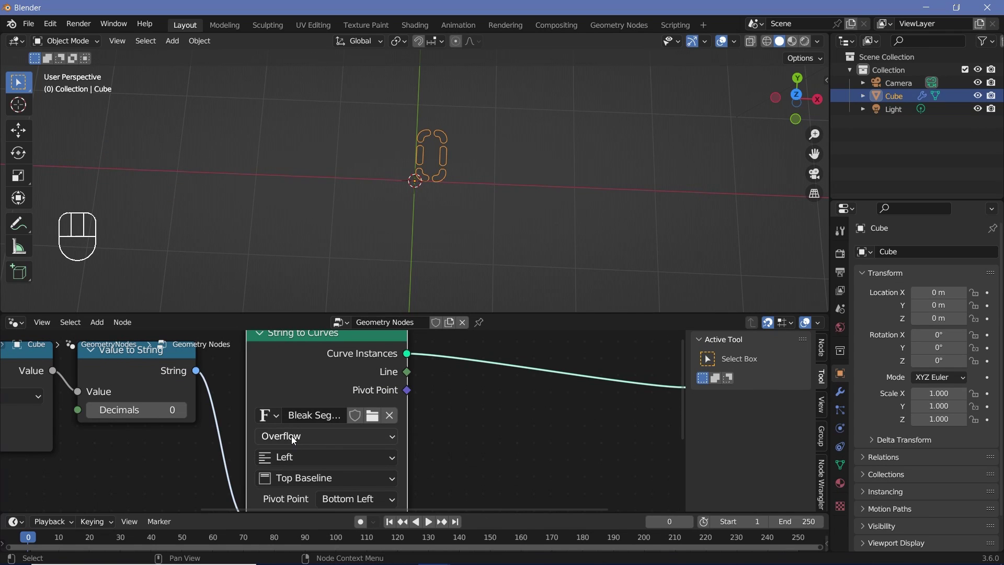
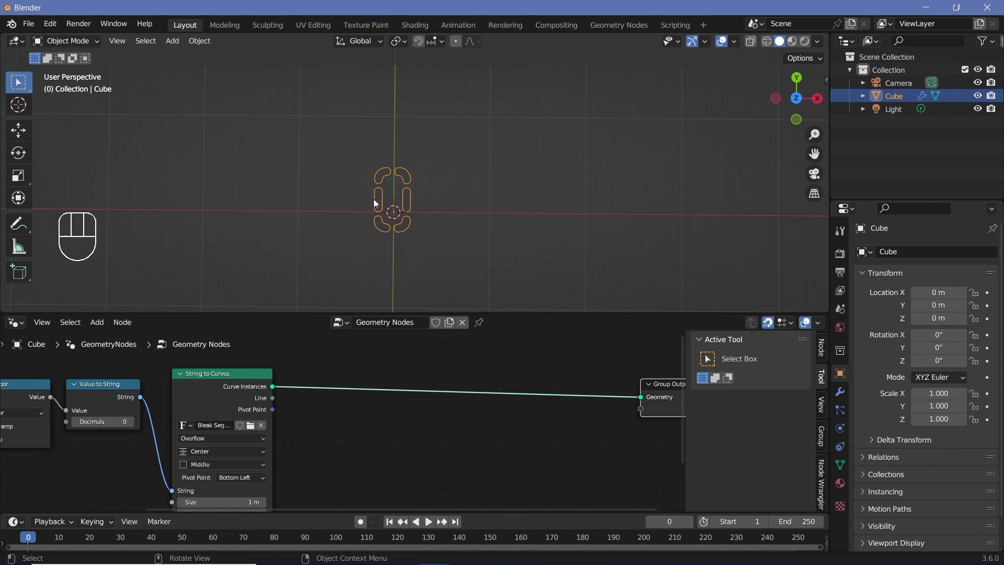
Step: Insert a Trim Curve node on the link between String to Curves and Group Output
{"action": "key", "text": "shift+a"}
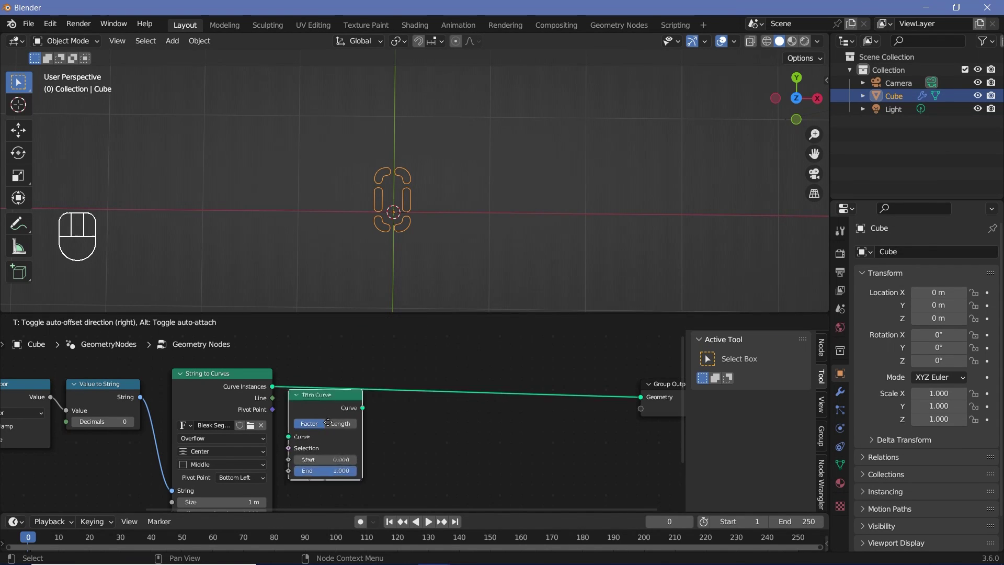
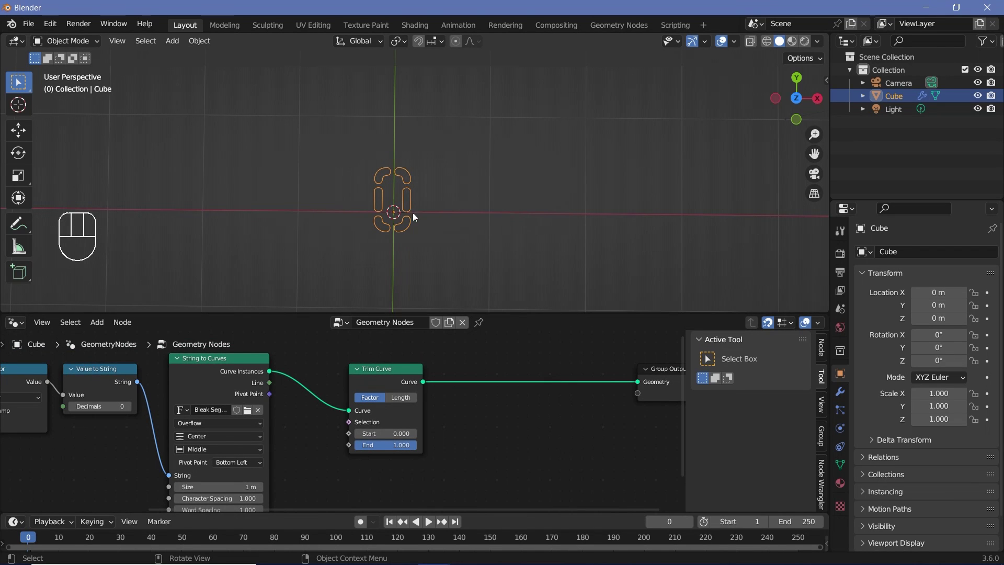
{"action": "middle_click", "coordinate": [176, 378]}
{"action": "scroll", "scroll_direction": "down", "scroll_amount": 3}
{"action": "left_click_drag", "start_coordinate": [312, 406], "coordinate": [408, 408]}
{"action": "left_click_drag", "start_coordinate": [407, 412], "coordinate": [394, 432]}
Step: Add a Math Modulo node set to 2 taking the scene time as input
{"action": "key", "text": "shift+a"}
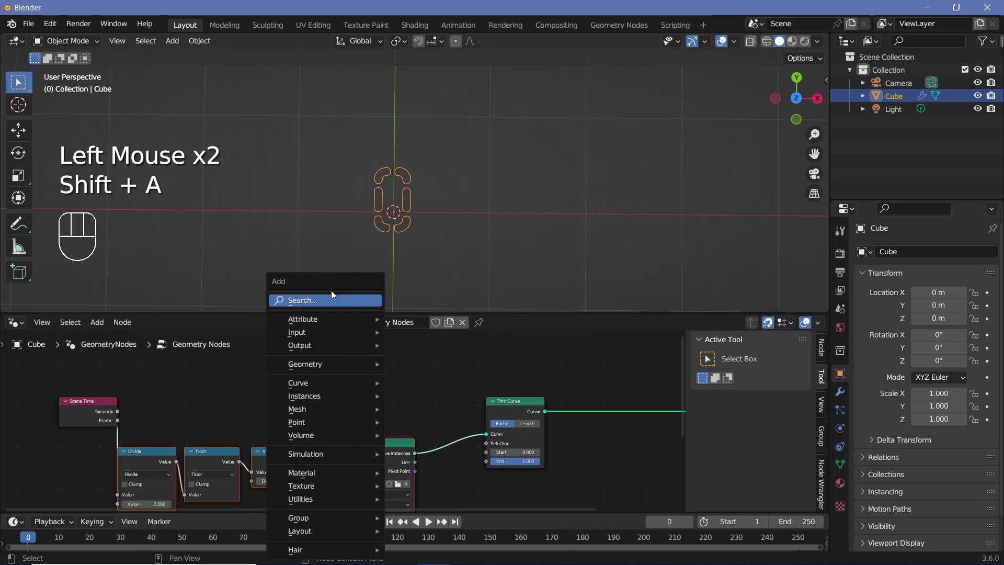
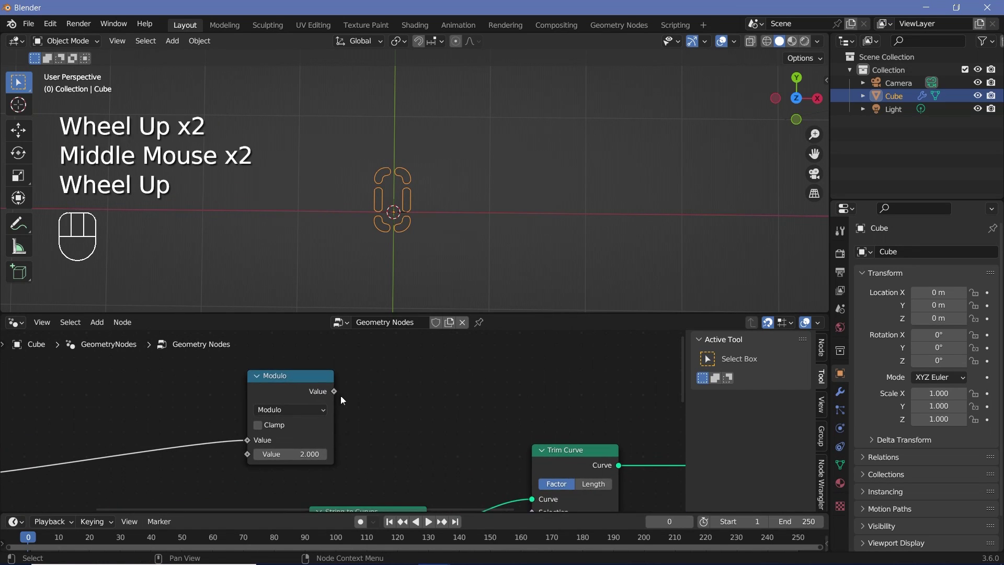
{"action": "left_click_drag", "start_coordinate": [365, 390], "coordinate": [453, 420]}
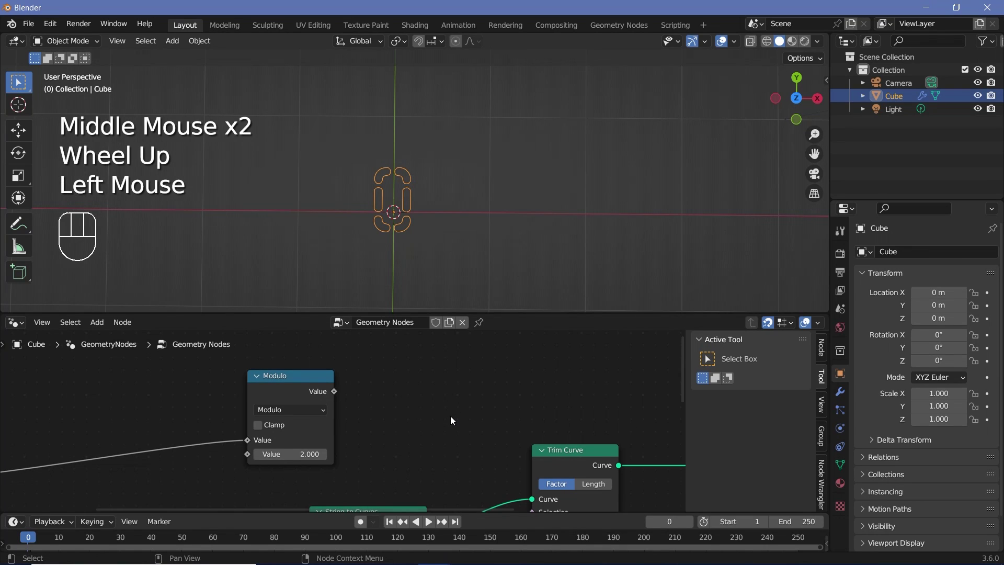
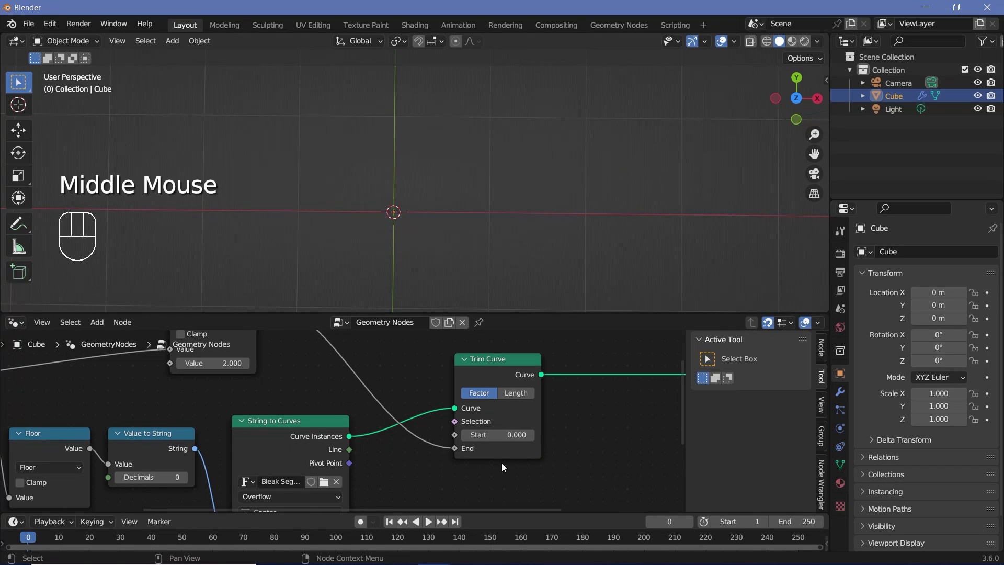
{"action": "scroll", "scroll_direction": "down", "scroll_amount": 3}
{"action": "middle_click", "coordinate": [316, 382]}
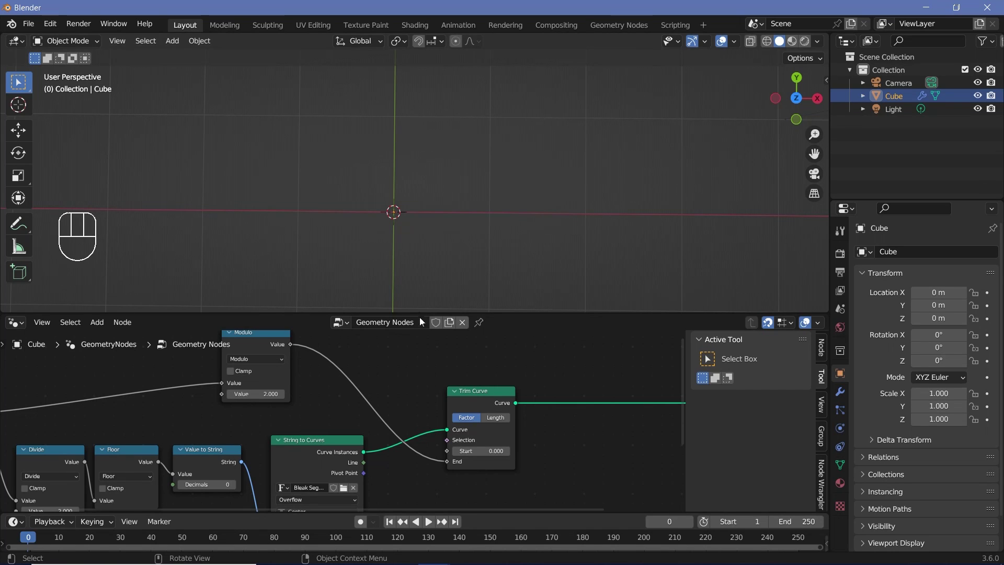
Step: Wire the Modulo value into Trim Curve End and preview the digit drawing on during playback
{"action": "key", "text": "space"}
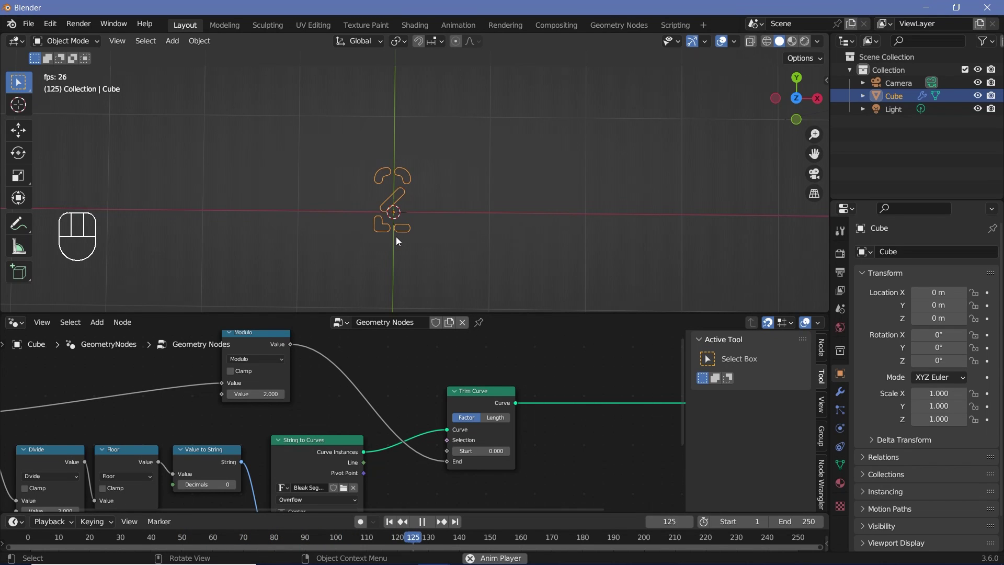
{"action": "key", "text": "space"}
{"action": "scroll", "scroll_direction": "down", "scroll_amount": 3}
{"action": "middle_click", "coordinate": [323, 410]}
{"action": "scroll", "scroll_direction": "up", "scroll_amount": 3}
{"action": "left_click", "coordinate": [36, 538]}
{"action": "key", "text": "space"}
{"action": "key", "text": "space"}
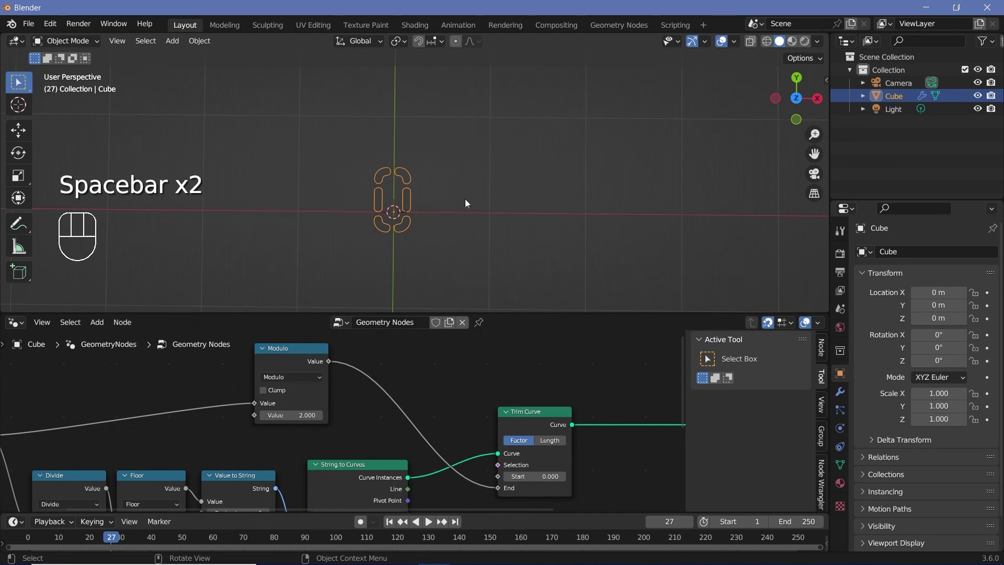
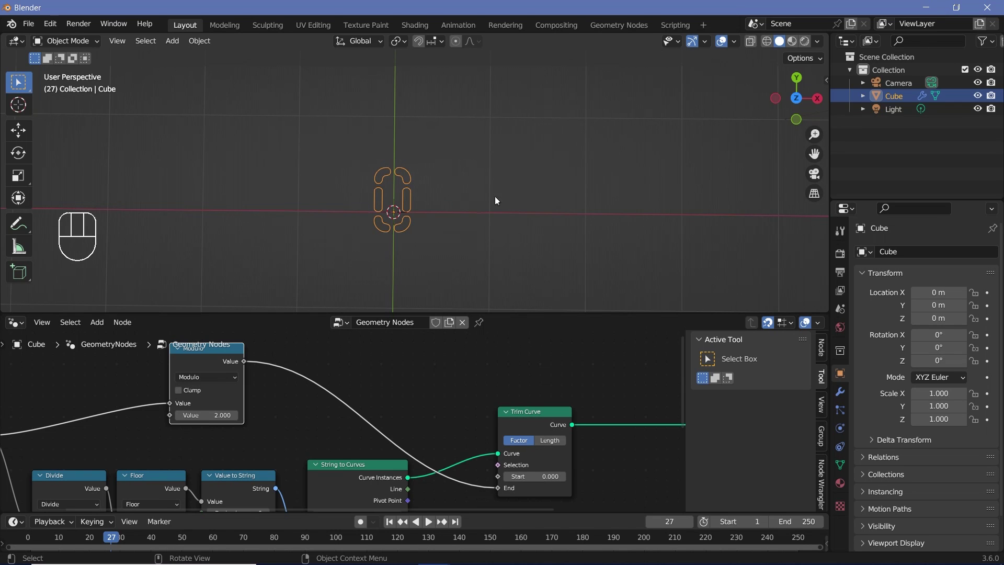
{"action": "scroll", "scroll_direction": "down", "scroll_amount": 3}
Step: Insert a clamped Map Range node after Modulo and set its From Min/Max values
{"action": "key", "text": "shift+a"}
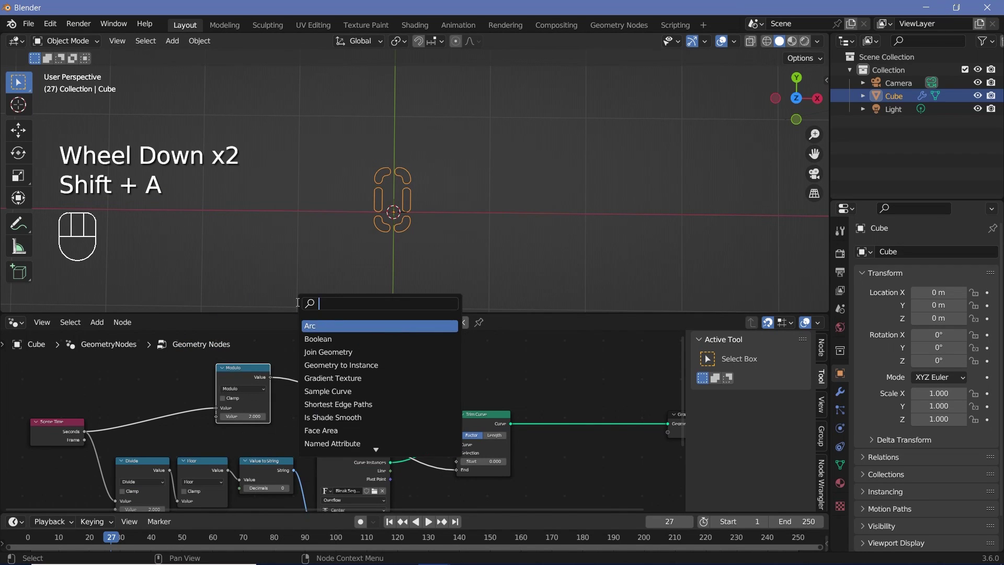
{"action": "left_click", "coordinate": [333, 349]}
{"action": "scroll", "scroll_direction": "up", "scroll_amount": 3}
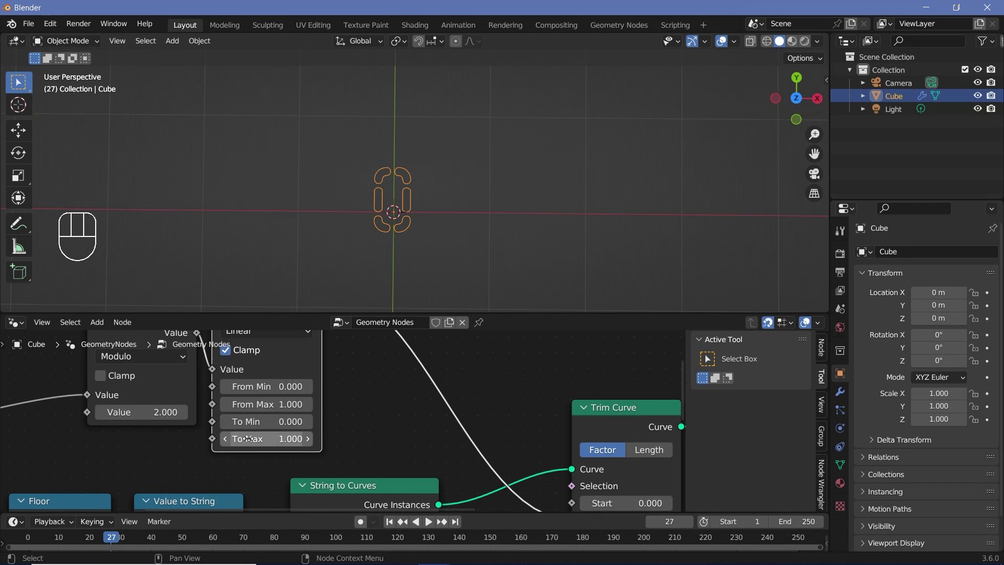
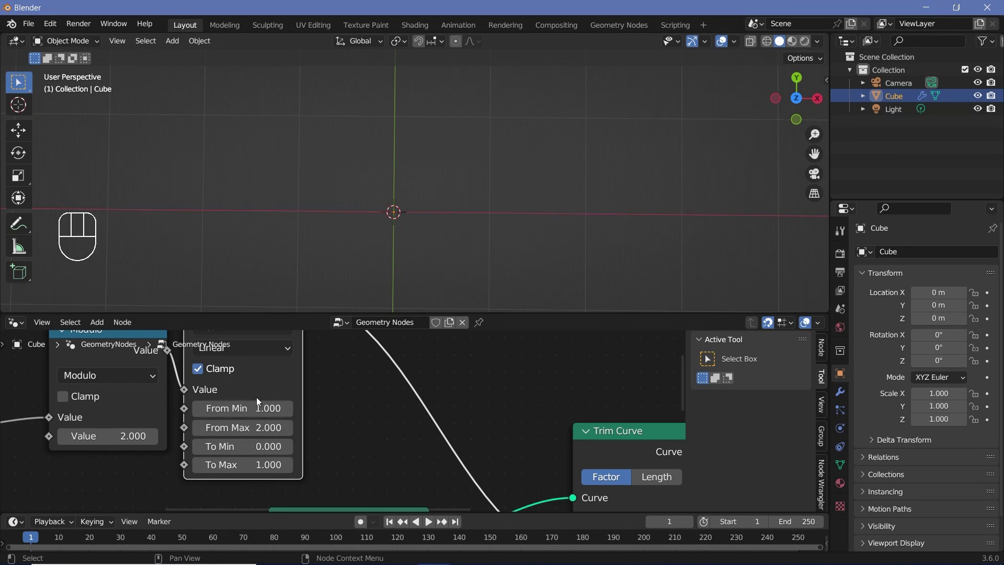
{"action": "middle_click", "coordinate": [291, 381]}
{"action": "scroll", "scroll_direction": "down", "scroll_amount": 3}
{"action": "left_click_drag", "start_coordinate": [94, 400], "coordinate": [135, 403]}
{"action": "left_click", "coordinate": [133, 406]}
{"action": "left_click", "coordinate": [171, 394]}
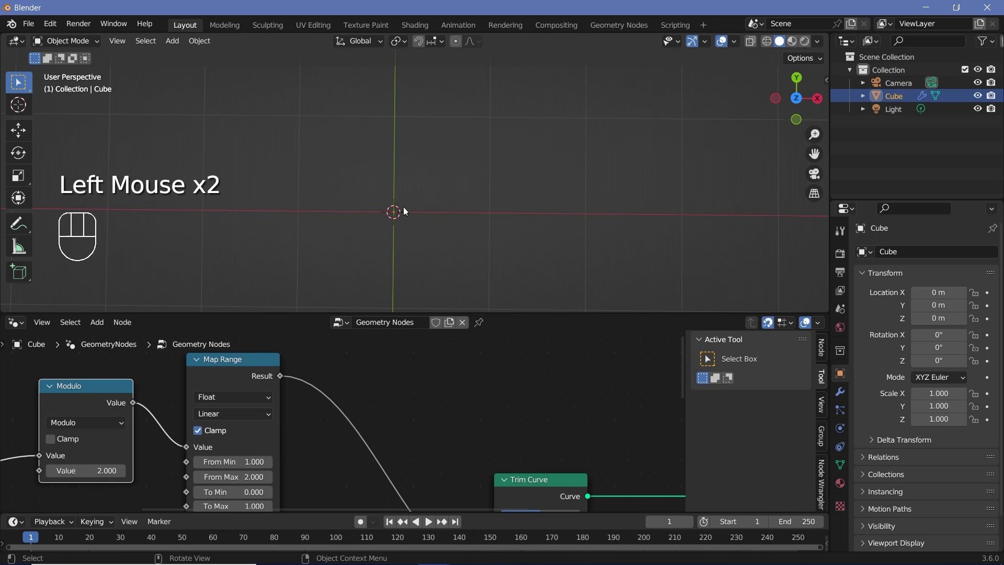
Step: Preview playback while adjusting the Map Range so the digit trims correctly
{"action": "key", "text": "space"}
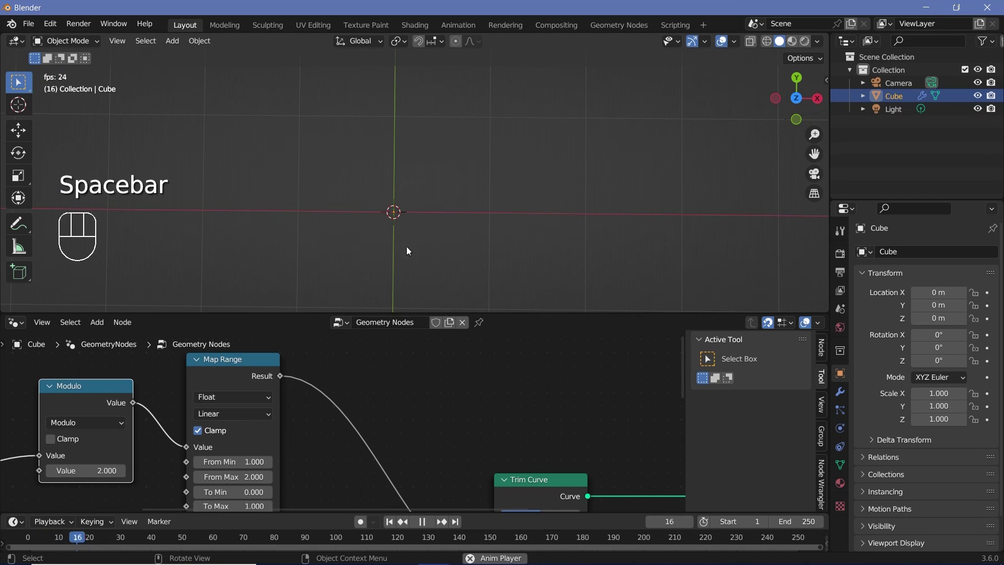
{"action": "key", "text": "space"}
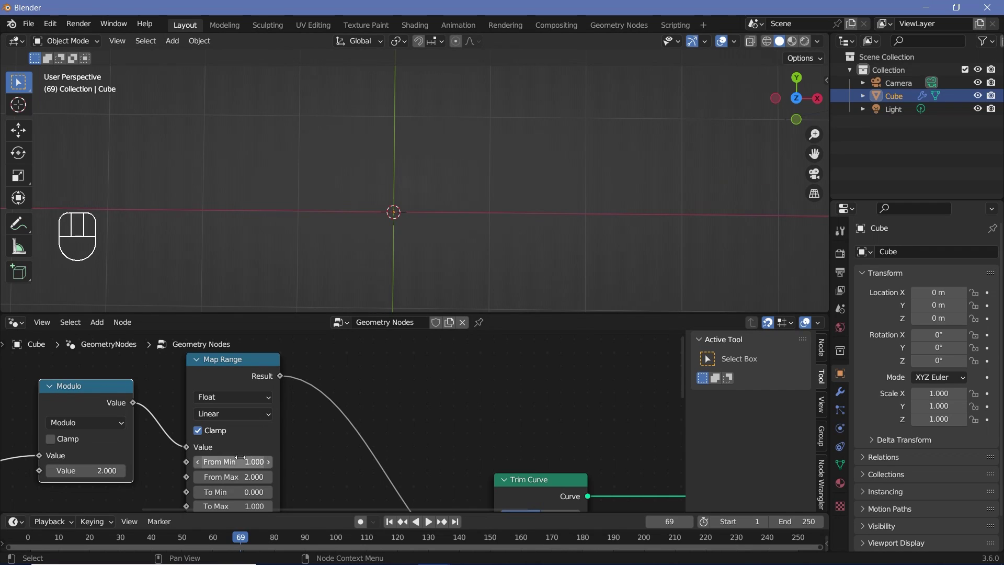
{"action": "key", "text": "space"}
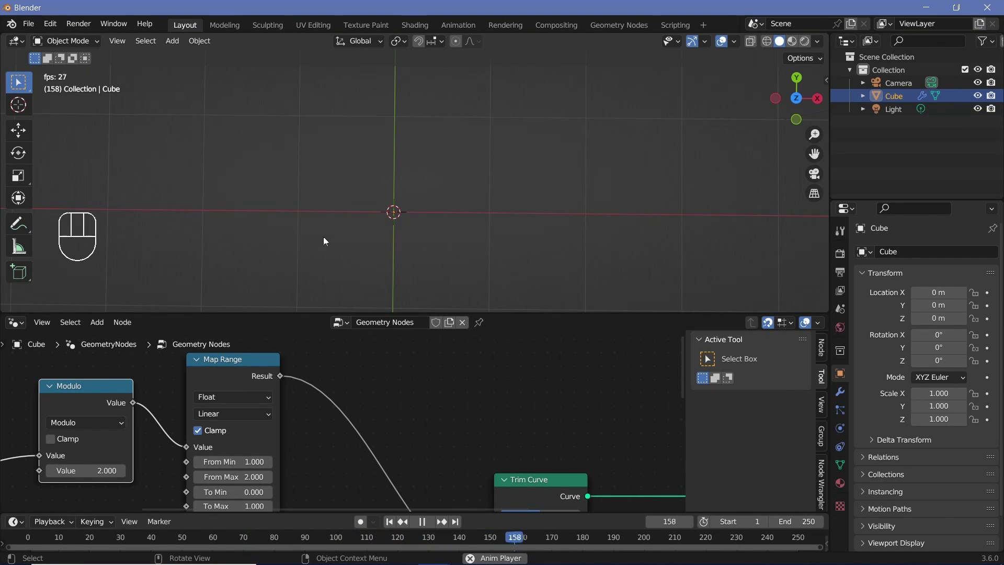
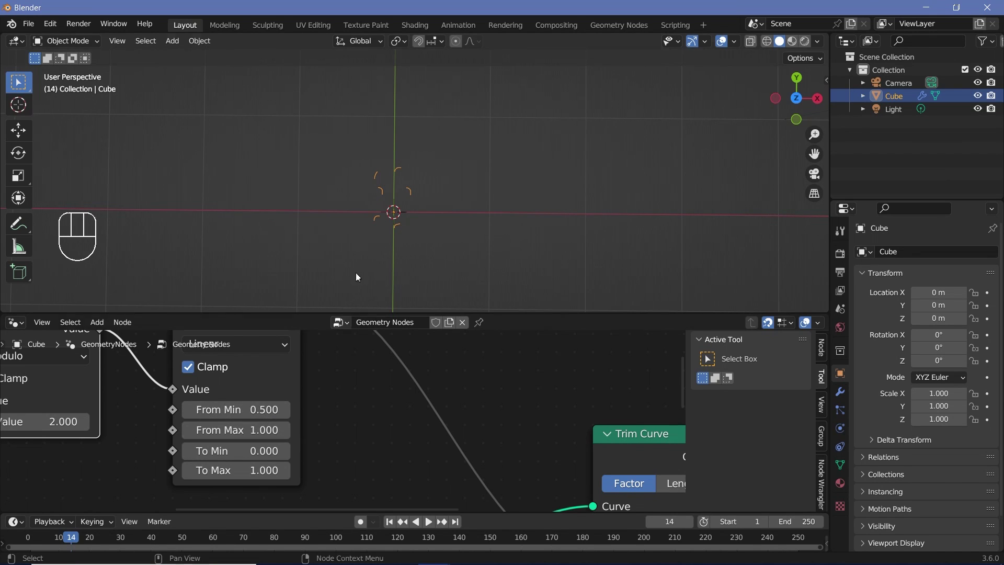
{"action": "key", "text": "space"}
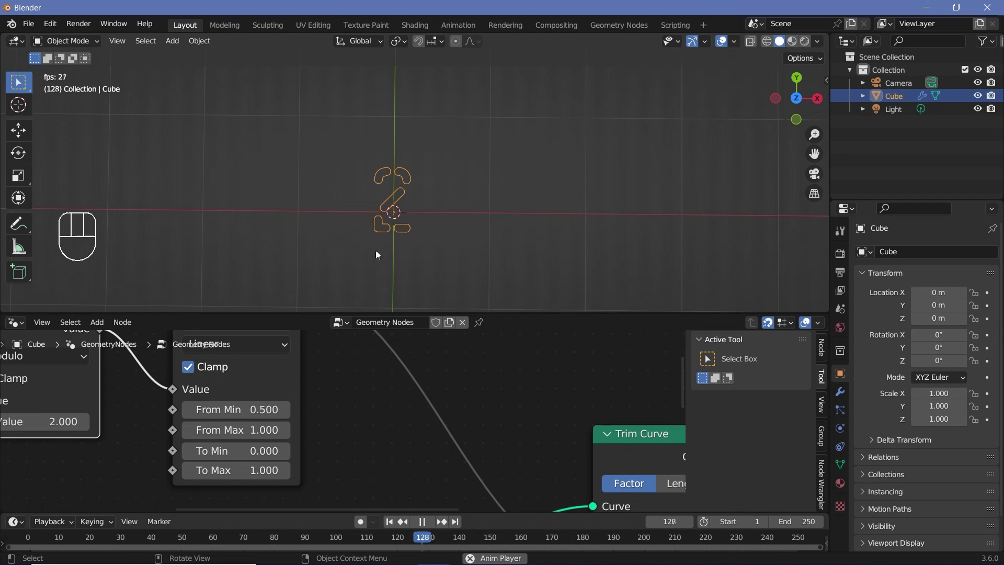
{"action": "scroll", "scroll_direction": "down", "scroll_amount": 3}
{"action": "scroll", "scroll_direction": "down", "scroll_amount": 3}
{"action": "key", "text": "space"}
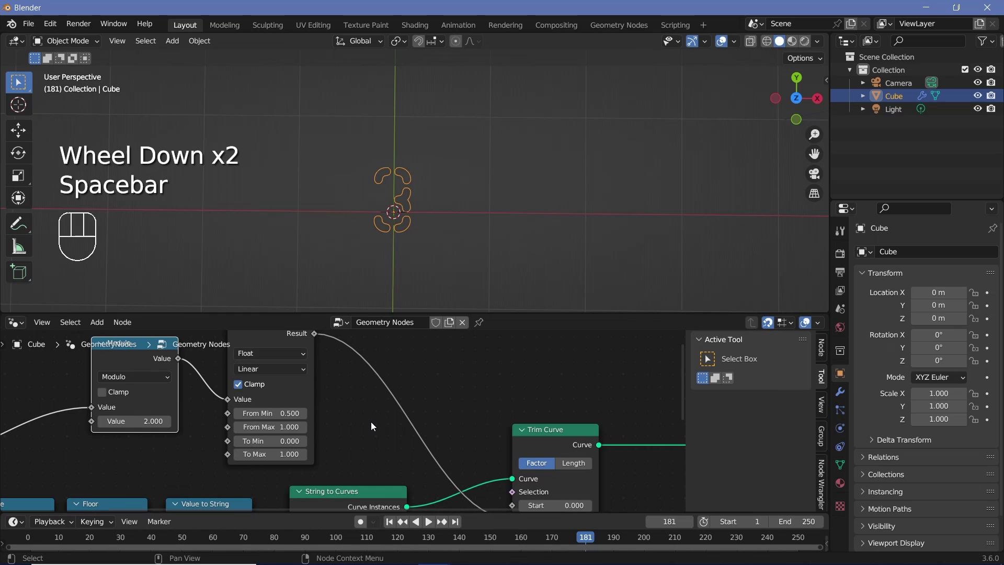
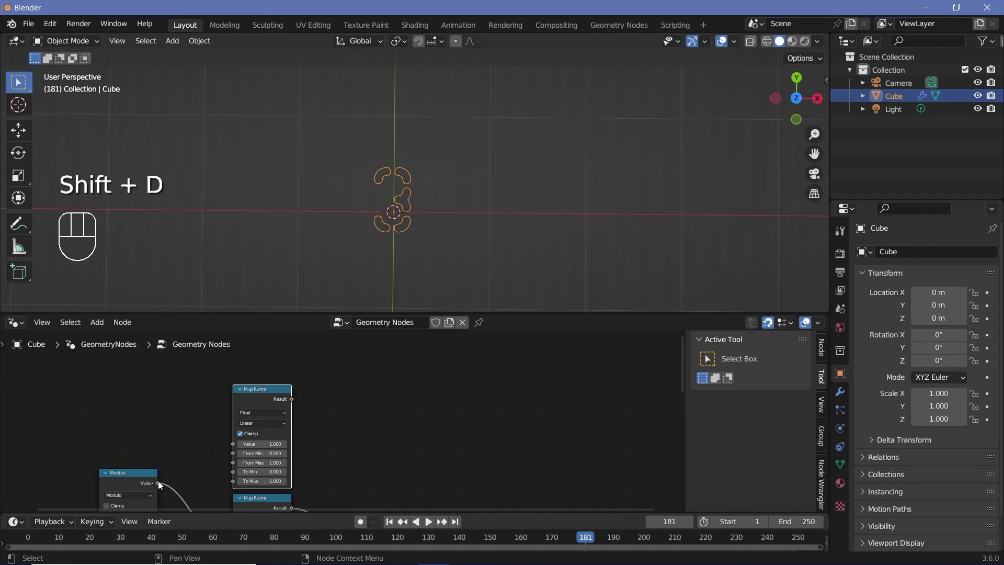
Step: Feed Modulo into a duplicated Map Range and wire both remaps to Trim Curve Start and End
{"action": "left_click_drag", "start_coordinate": [161, 485], "coordinate": [283, 429]}
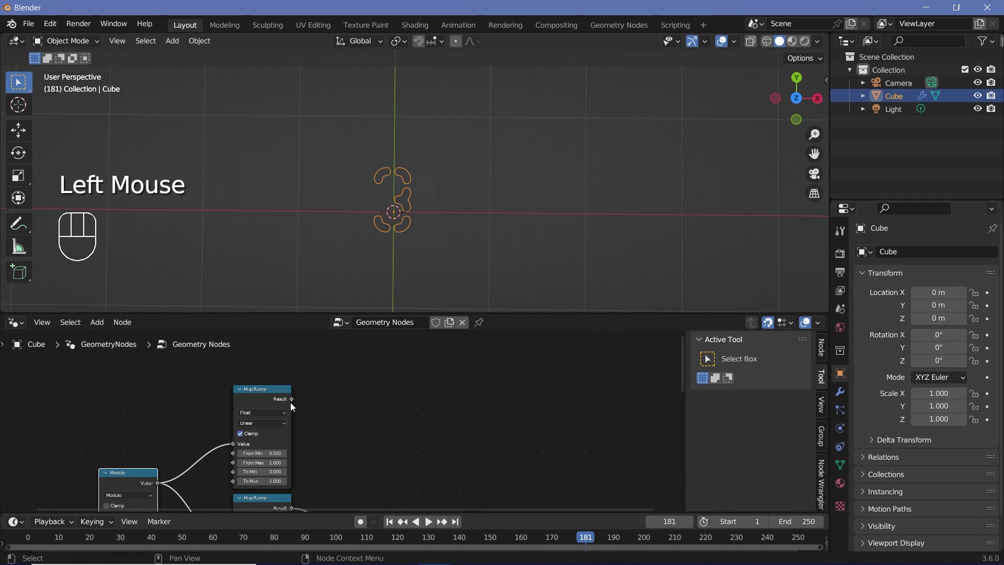
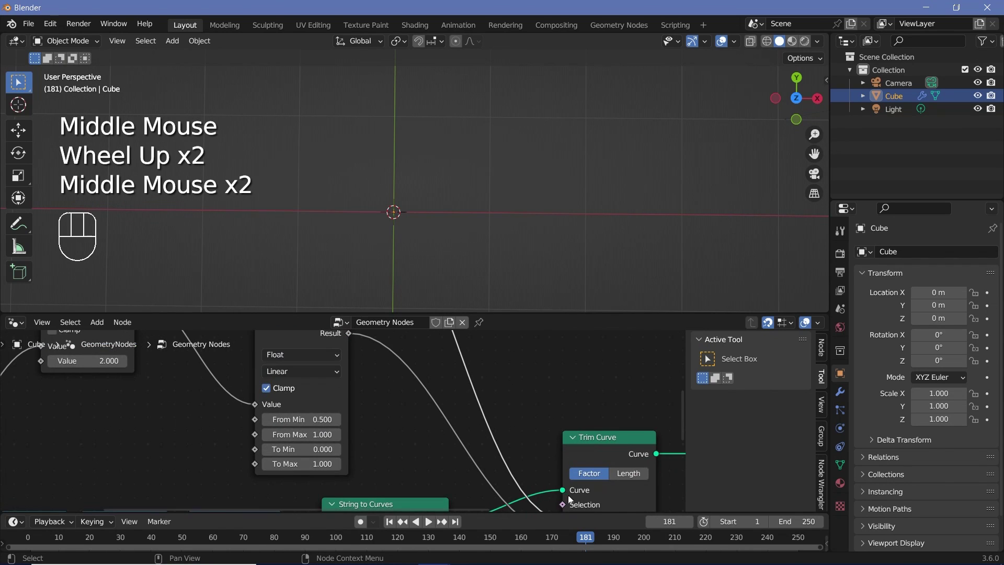
{"action": "middle_click", "coordinate": [572, 490]}
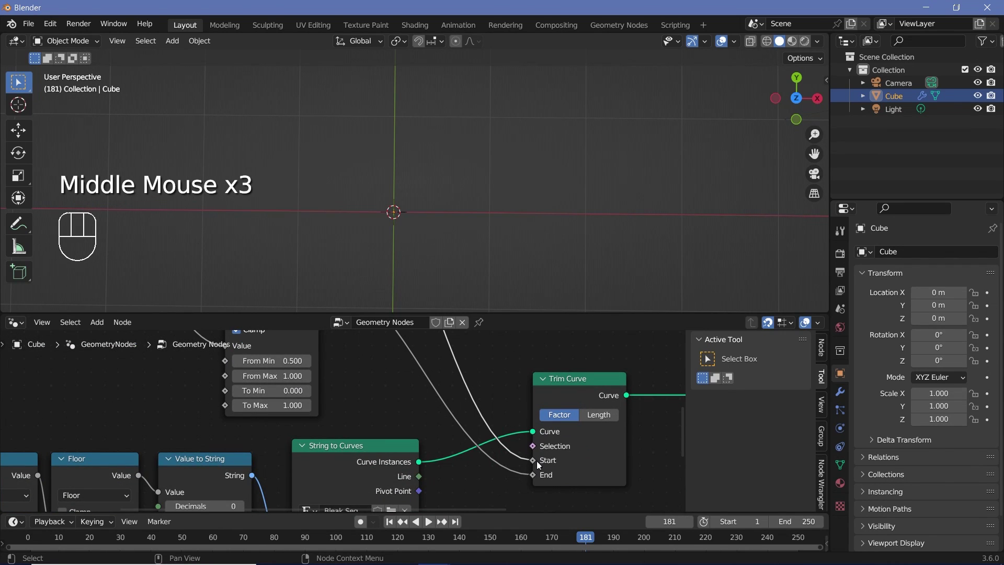
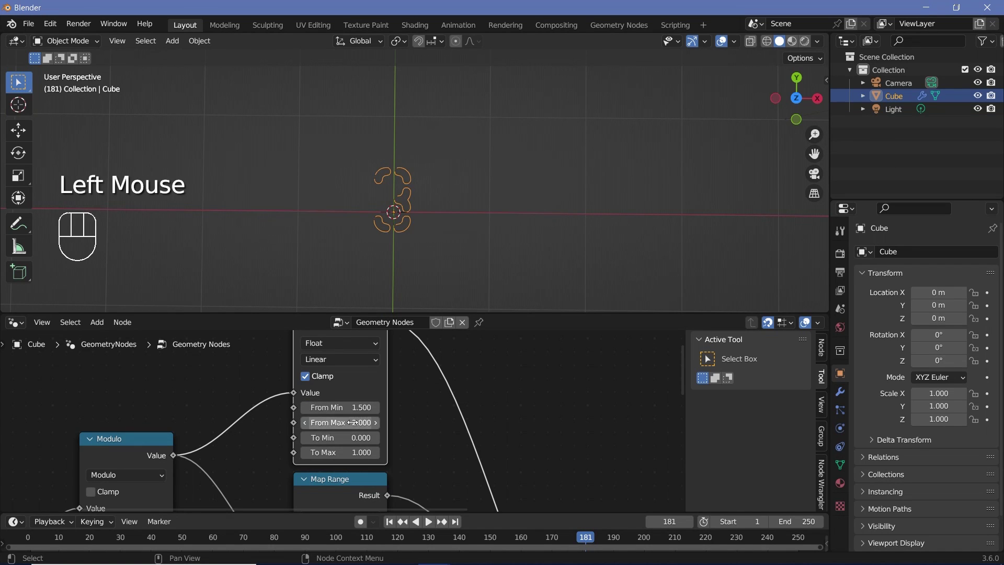
Step: Set the second Map Range to run From Min 1.5 to From Max 2 and preview the strokes trimming later
{"action": "left_click", "coordinate": [34, 539]}
{"action": "key", "text": "space"}
{"action": "key", "text": "space"}
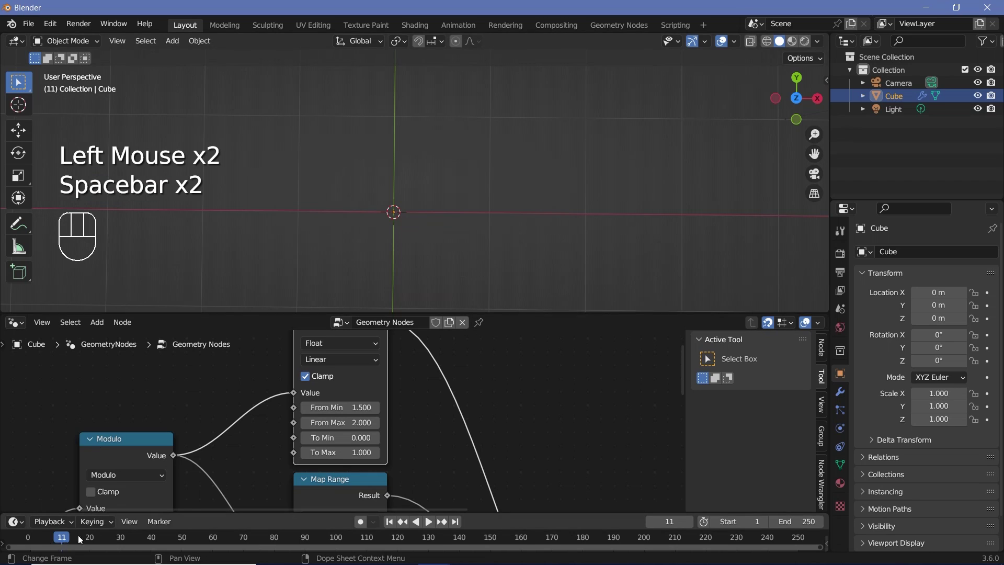
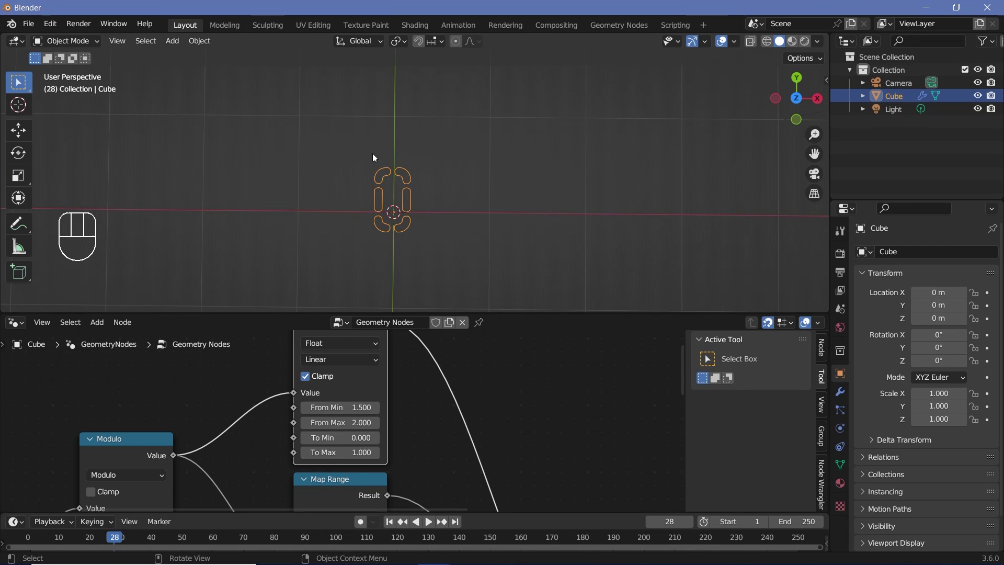
{"action": "key", "text": "space"}
{"action": "key", "text": "space"}
{"action": "key", "text": "space"}
{"action": "key", "text": "space"}
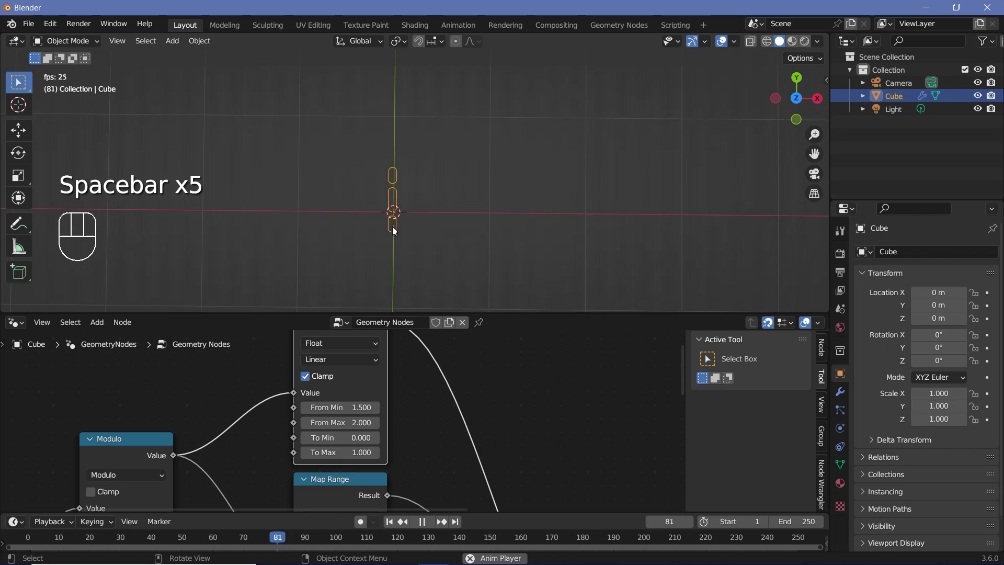
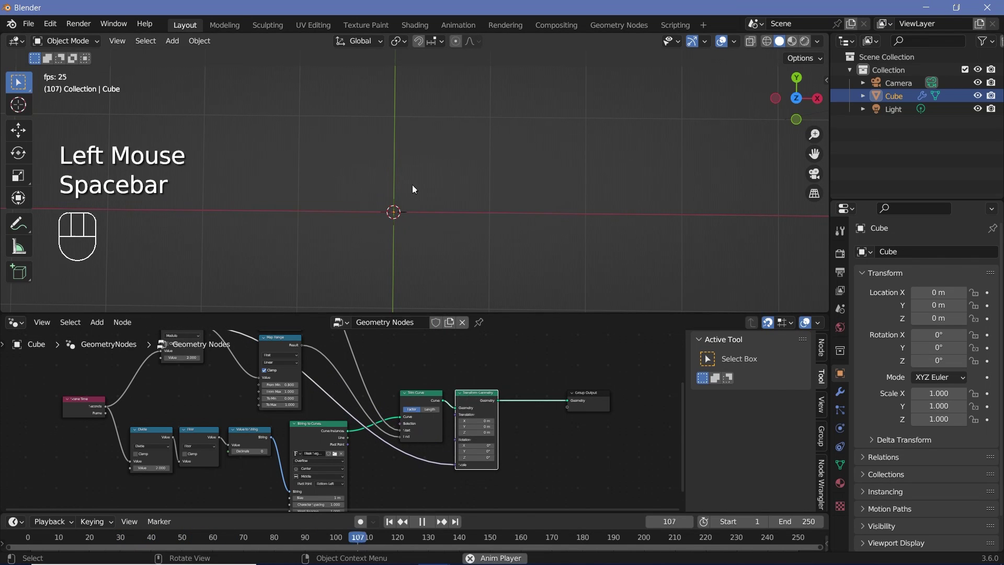
Step: Play back the digit after routing the trimmed curves through a Transform Geometry node
{"action": "key", "text": "space"}
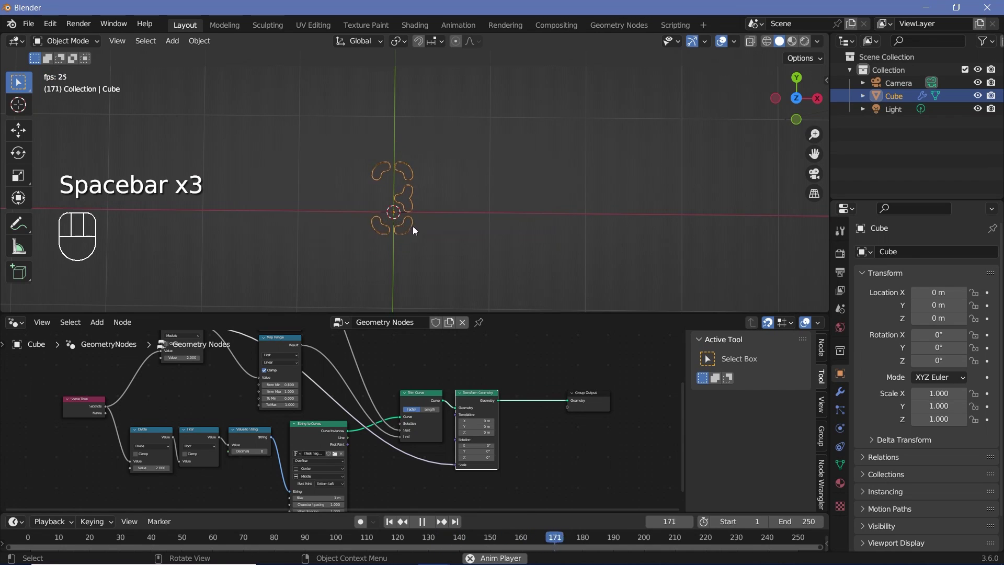
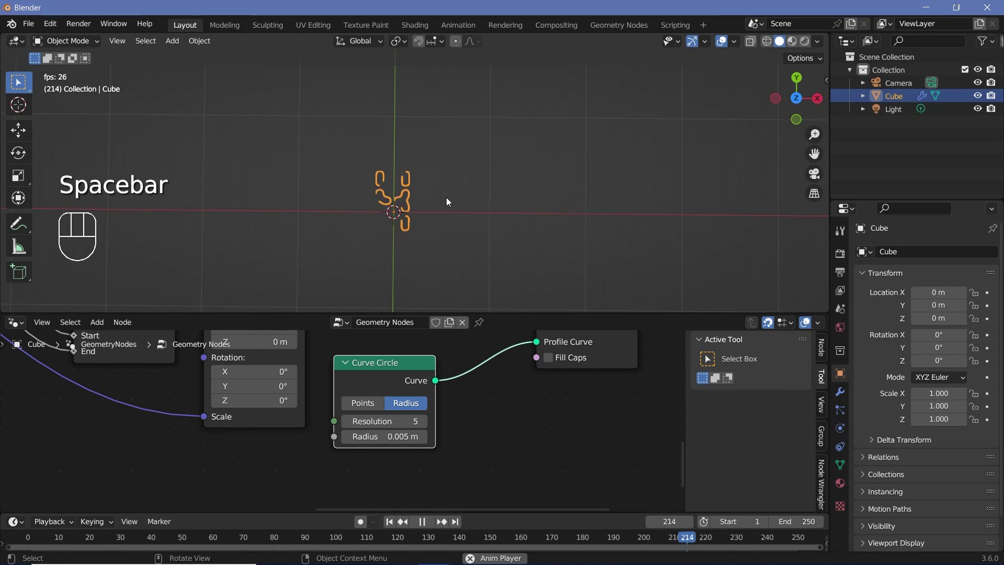
Step: Preview the thin 0.005 m five-segment tube strokes by starting and stopping playback
{"action": "scroll", "scroll_direction": "down", "scroll_amount": 3}
{"action": "scroll", "scroll_direction": "down", "scroll_amount": 3}
{"action": "key", "text": "space"}
{"action": "scroll", "scroll_direction": "up", "scroll_amount": 3}
{"action": "key", "text": "space"}
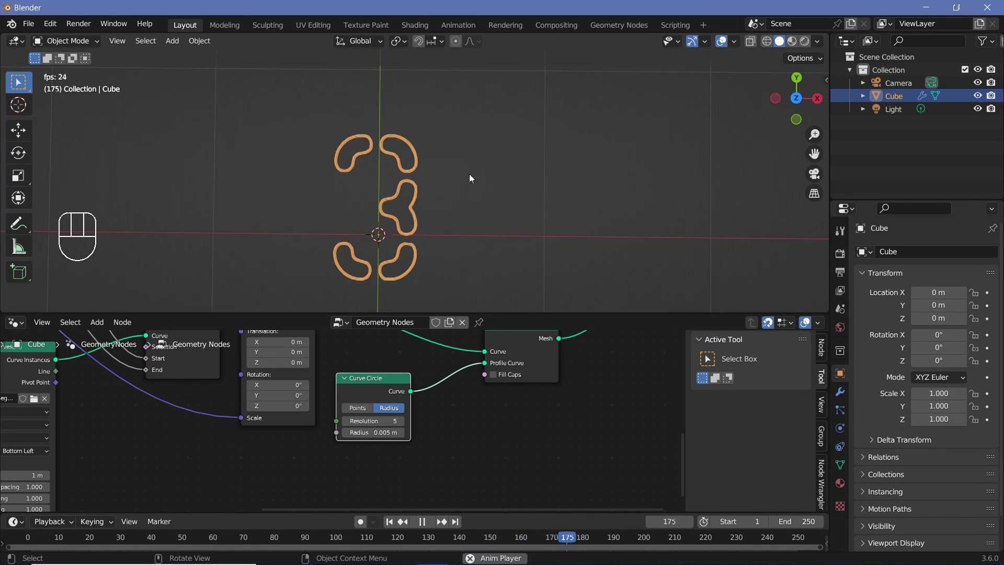
{"action": "scroll", "scroll_direction": "down", "scroll_amount": 3}
{"action": "key", "text": "space"}
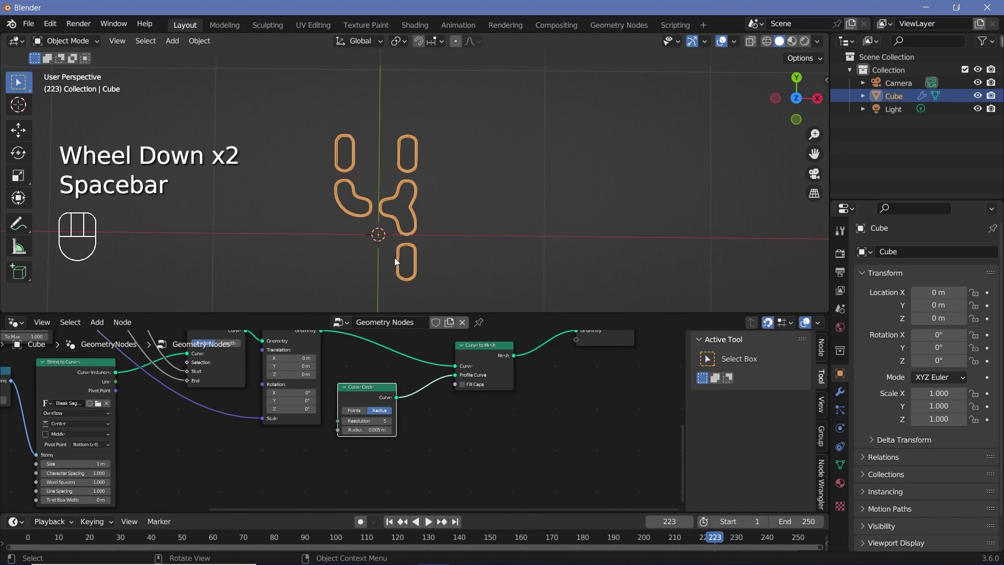
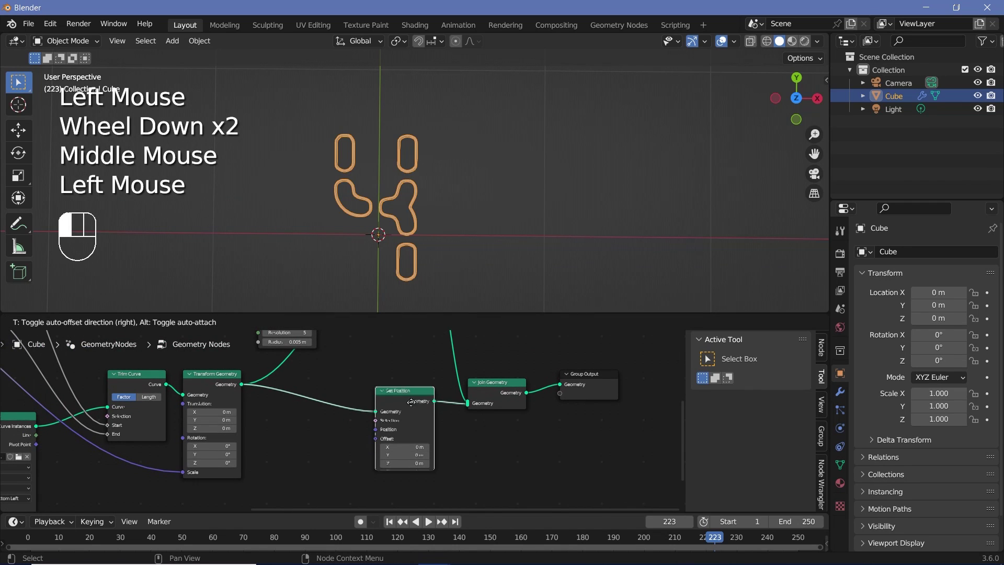
Step: Scroll the node tree toward the Resample Curve, Realize Instances and Set Position chain
{"action": "scroll", "scroll_direction": "up", "scroll_amount": 3}
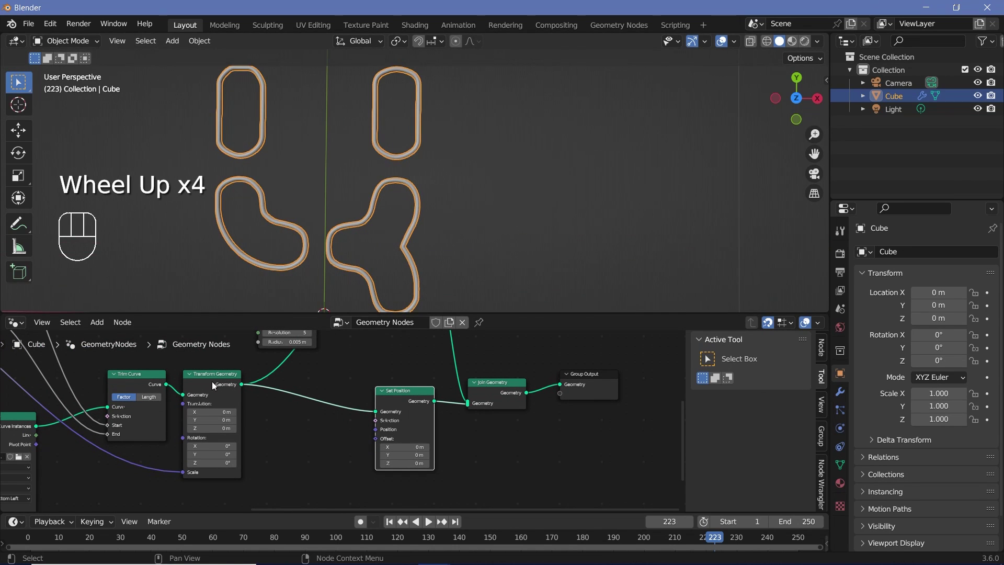
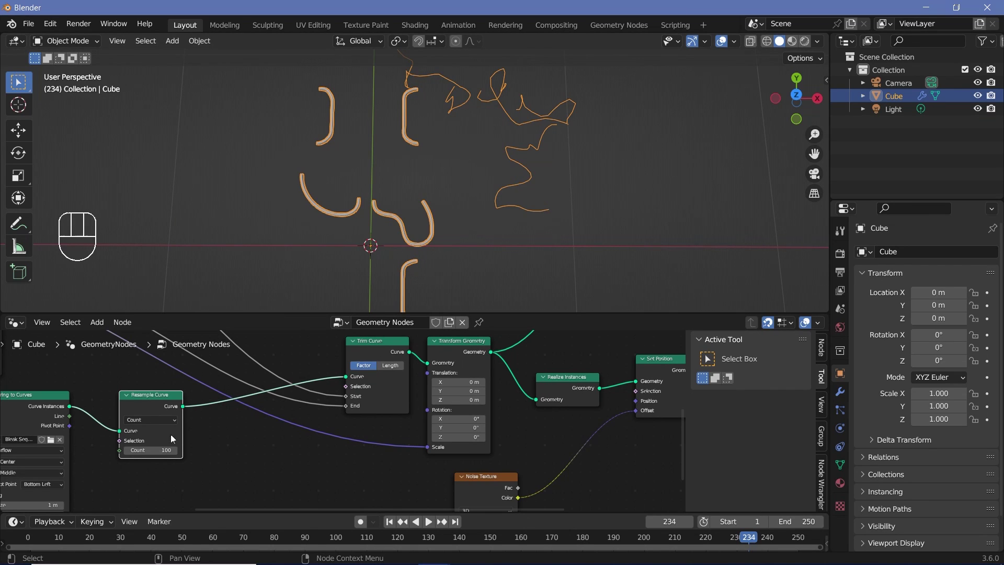
Step: Mute the Resample Curve node and inspect how the noise-offset strokes change
{"action": "left_click", "coordinate": [138, 398]}
{"action": "key", "text": "m"}
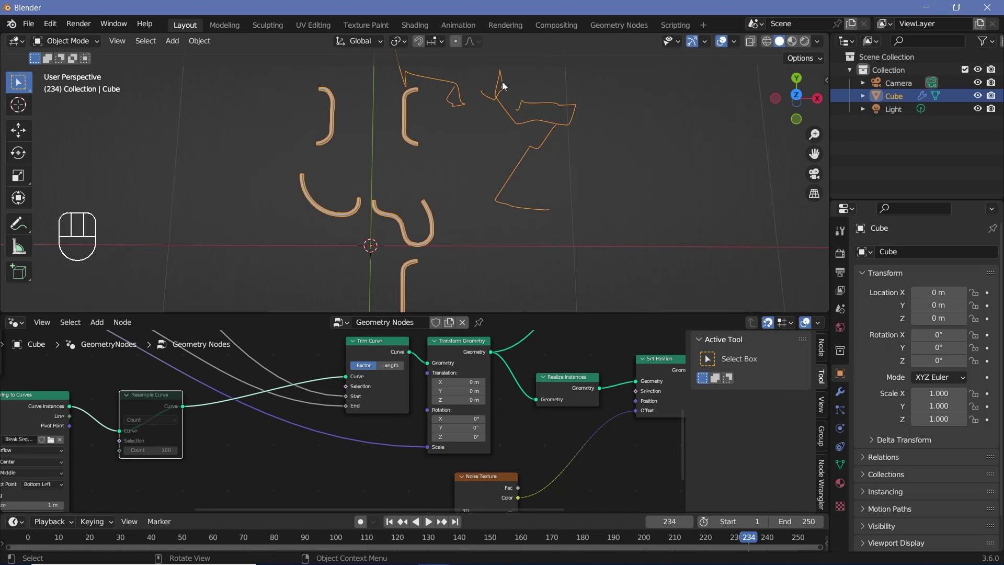
{"action": "scroll", "scroll_direction": "up", "scroll_amount": 3}
{"action": "left_click_drag", "start_coordinate": [555, 92], "coordinate": [440, 175]}
{"action": "scroll", "scroll_direction": "up", "scroll_amount": 3}
{"action": "scroll", "scroll_direction": "down", "scroll_amount": 3}
{"action": "left_click_drag", "start_coordinate": [458, 217], "coordinate": [449, 195]}
Step: Unmute the Resample Curve node so the count-100 wiggly strokes return
{"action": "left_click", "coordinate": [160, 406]}
{"action": "key", "text": "m"}
{"action": "left_click_drag", "start_coordinate": [444, 244], "coordinate": [417, 259]}
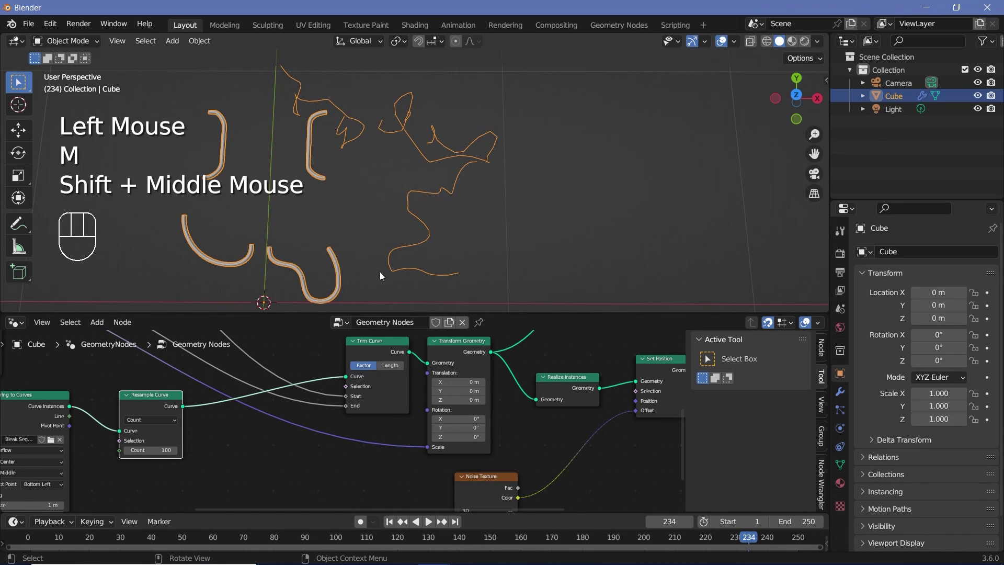
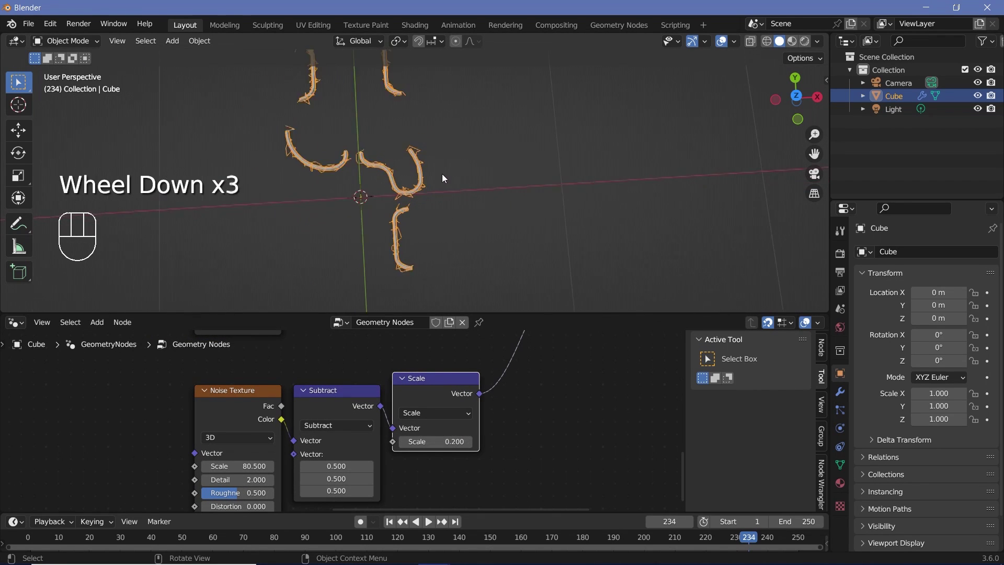
Step: Play the timeline repeatedly to preview the jitter at offset scale 0.2
{"action": "scroll", "scroll_direction": "down", "scroll_amount": 3}
{"action": "key", "text": "space"}
{"action": "key", "text": "space"}
{"action": "key", "text": "space"}
{"action": "key", "text": "space"}
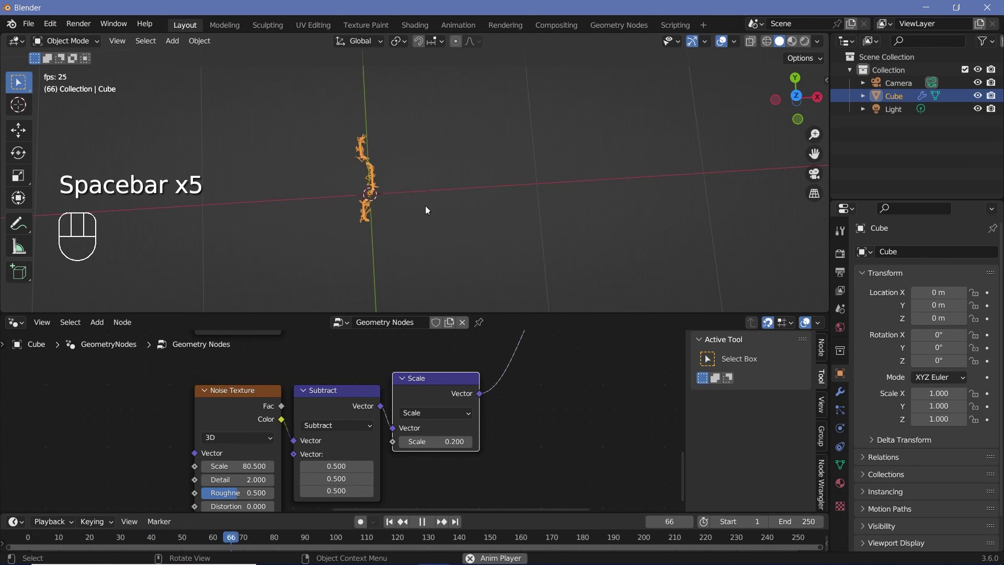
{"action": "key", "text": "space"}
{"action": "key", "text": "space"}
{"action": "key", "text": "space"}
{"action": "scroll", "scroll_direction": "down", "scroll_amount": 3}
{"action": "key", "text": "space"}
{"action": "key", "text": "space"}
Step: Switch the Noise Texture dimensions to 4D so it gains a W input
{"action": "scroll", "scroll_direction": "up", "scroll_amount": 3}
{"action": "left_click_drag", "start_coordinate": [235, 438], "coordinate": [218, 486]}
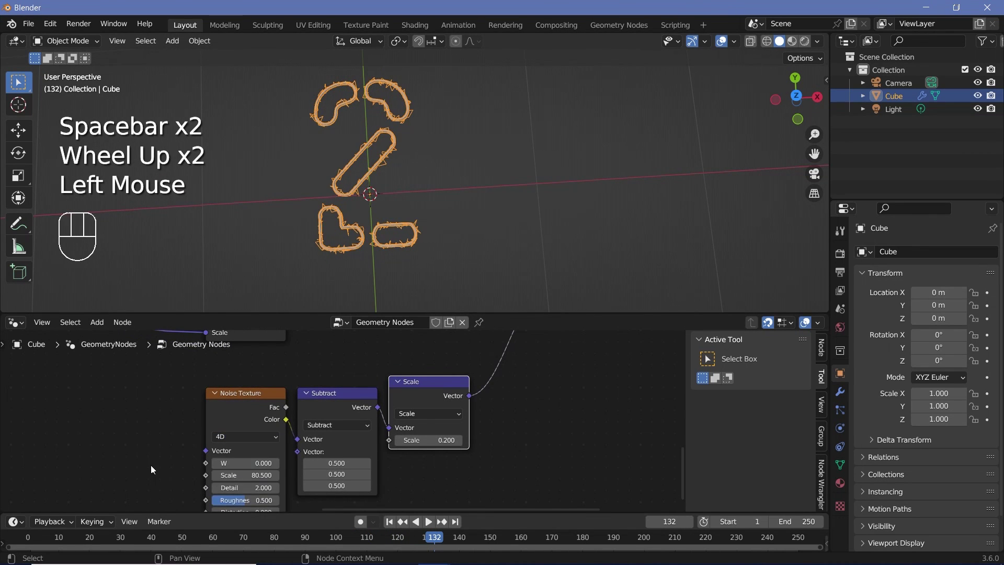
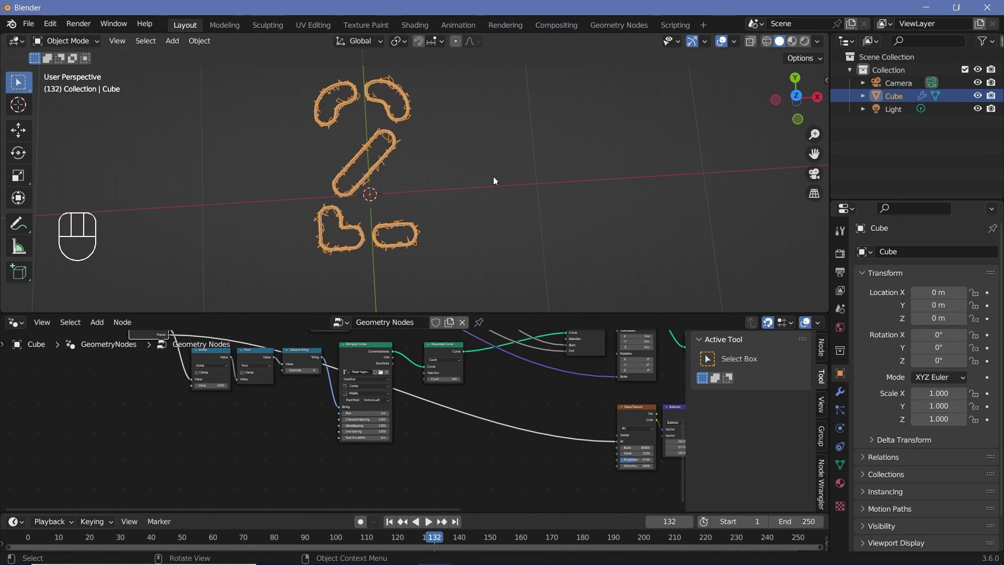
Step: Play back the time-driven noise jitter while panning across the node tree
{"action": "middle_click", "coordinate": [431, 172]}
{"action": "scroll", "scroll_direction": "up", "scroll_amount": 3}
{"action": "key", "text": "space"}
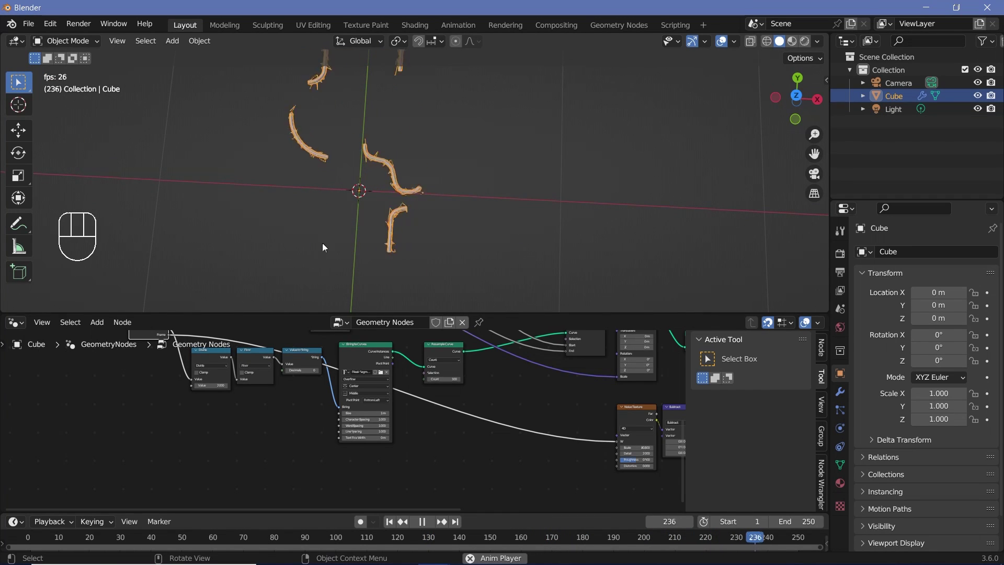
{"action": "key", "text": "space"}
{"action": "key", "text": "space"}
{"action": "middle_click", "coordinate": [481, 426]}
{"action": "scroll", "scroll_direction": "down", "scroll_amount": 3}
{"action": "key", "text": "space"}
Step: Stop playback near frame 187 and hide viewport overlays to see the digits plainly
{"action": "scroll", "scroll_direction": "down", "scroll_amount": 3}
{"action": "left_click_drag", "start_coordinate": [427, 192], "coordinate": [442, 212]}
{"action": "key", "text": "space"}
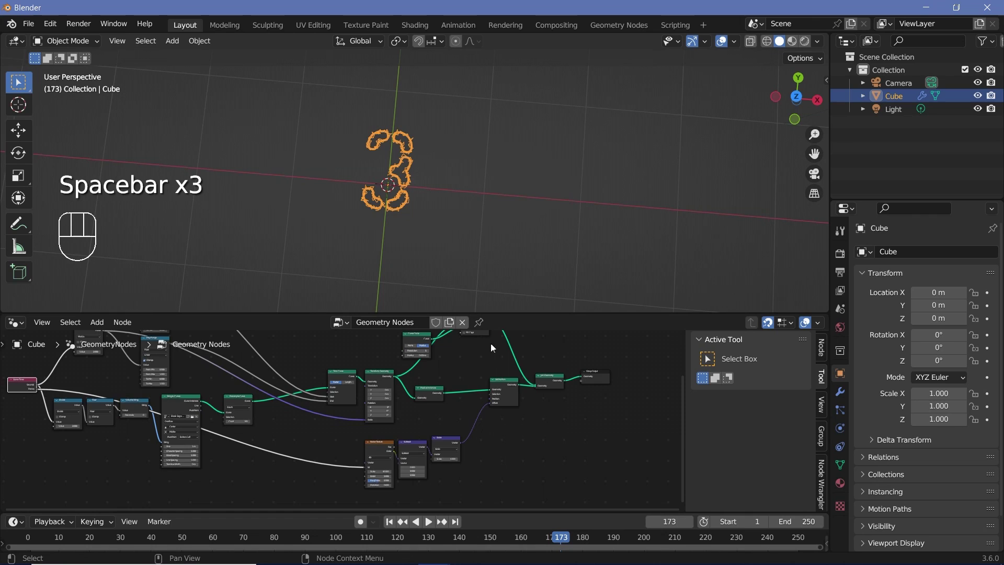
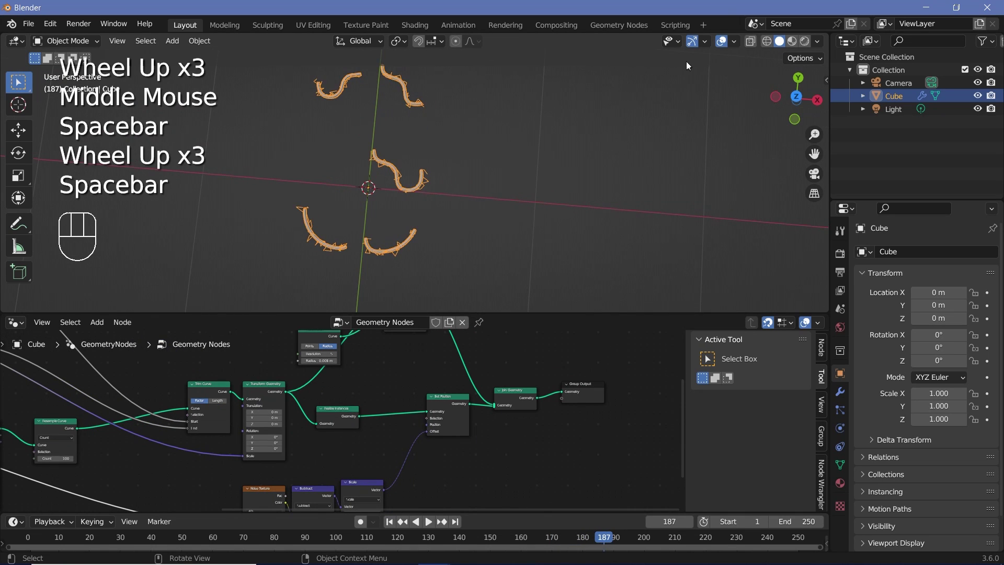
{"action": "left_click", "coordinate": [728, 45]}
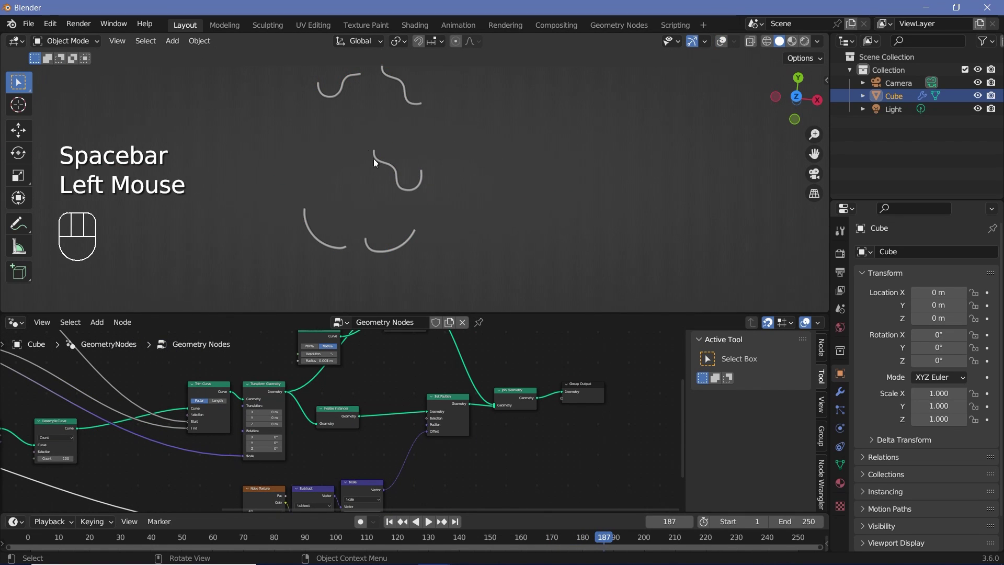
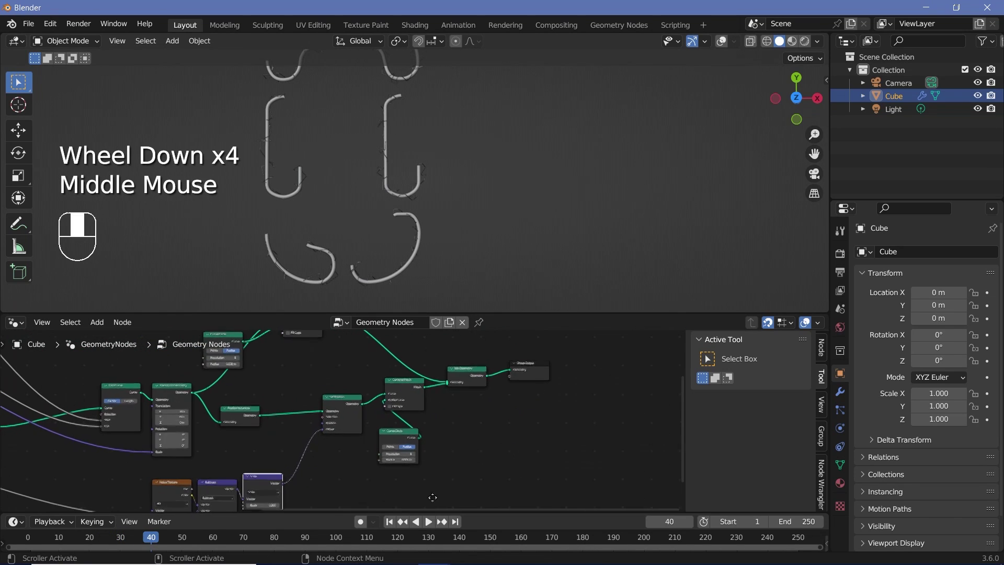
Step: Frame the Join Geometry area and start adding a Set Material node with Shift+A
{"action": "scroll", "scroll_direction": "up", "scroll_amount": 3}
{"action": "left_click", "coordinate": [418, 436]}
{"action": "left_click_drag", "start_coordinate": [332, 419], "coordinate": [426, 272]}
{"action": "scroll", "scroll_direction": "up", "scroll_amount": 3}
{"action": "key", "text": "shift+a"}
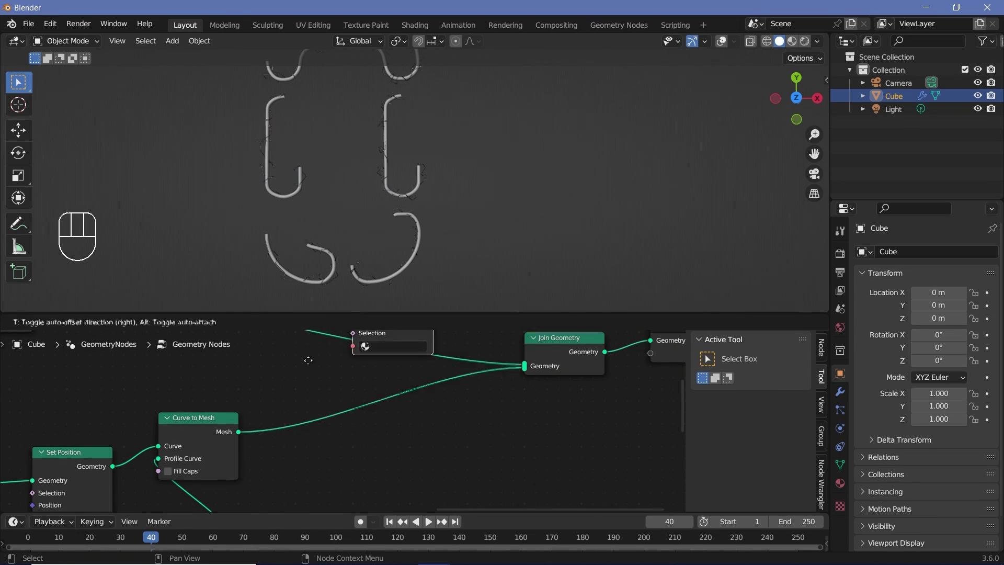
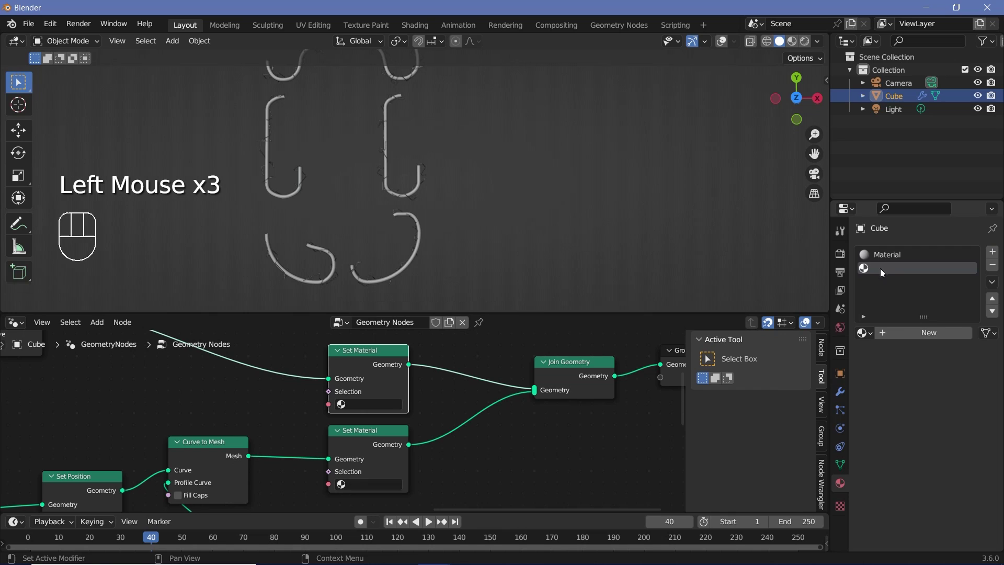
Step: Name the material slots BaseText and Sparks and assign one in a Set Material node
{"action": "left_click_drag", "start_coordinate": [902, 338], "coordinate": [872, 402]}
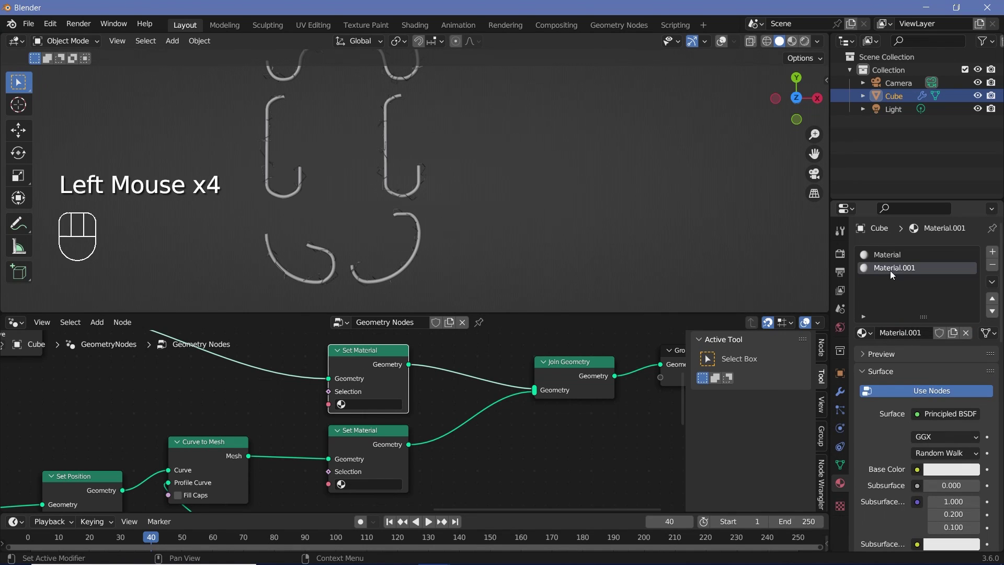
{"action": "left_click_drag", "start_coordinate": [894, 334], "coordinate": [894, 329]}
{"action": "key", "text": "BackSpace"}
{"action": "left_click", "coordinate": [913, 272]}
{"action": "left_click_drag", "start_coordinate": [908, 335], "coordinate": [349, 400]}
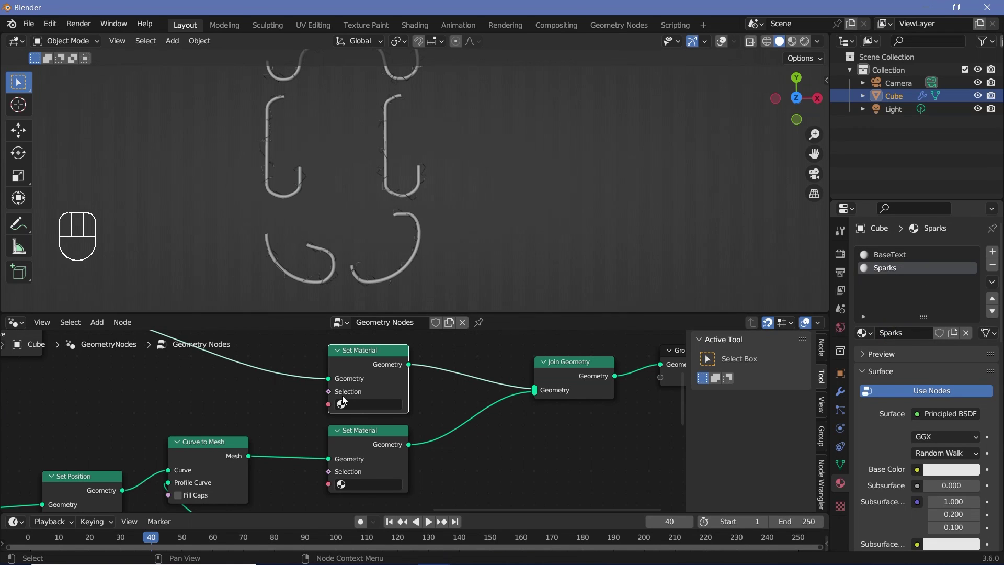
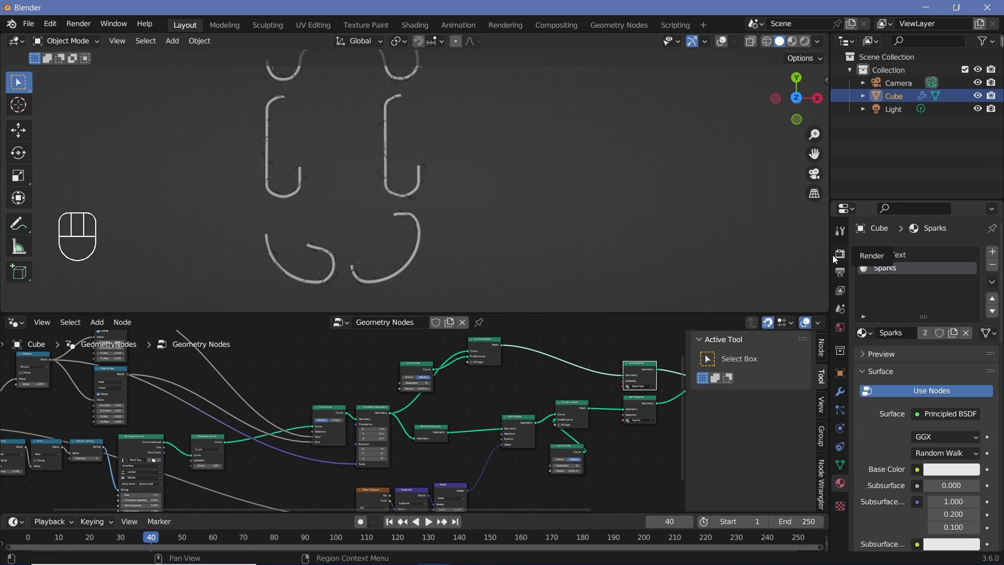
Step: Enable Bloom in the Render properties
{"action": "left_click", "coordinate": [838, 258]}
{"action": "left_click_drag", "start_coordinate": [879, 361], "coordinate": [862, 408]}
{"action": "left_click", "coordinate": [880, 421]}
{"action": "left_click", "coordinate": [869, 365]}
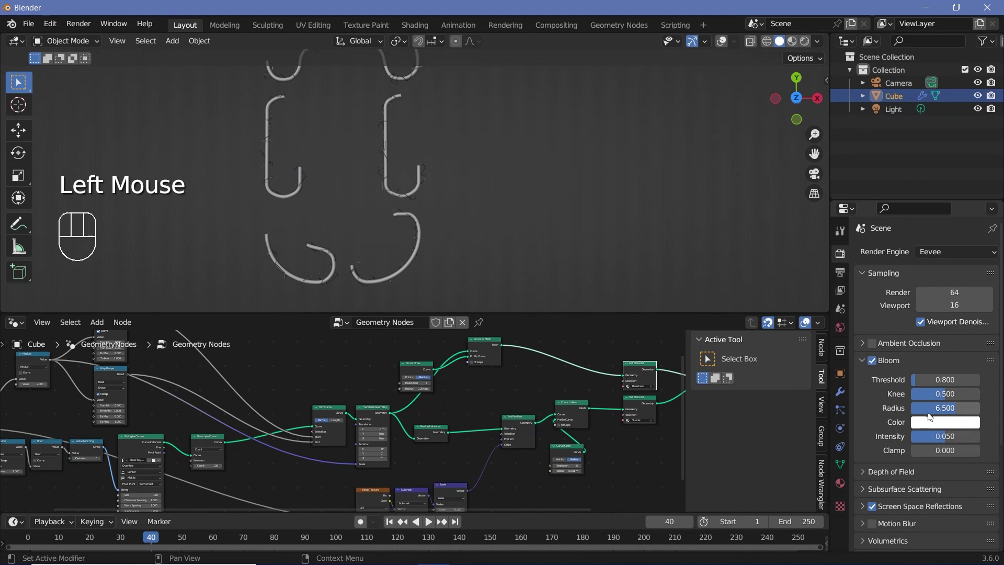
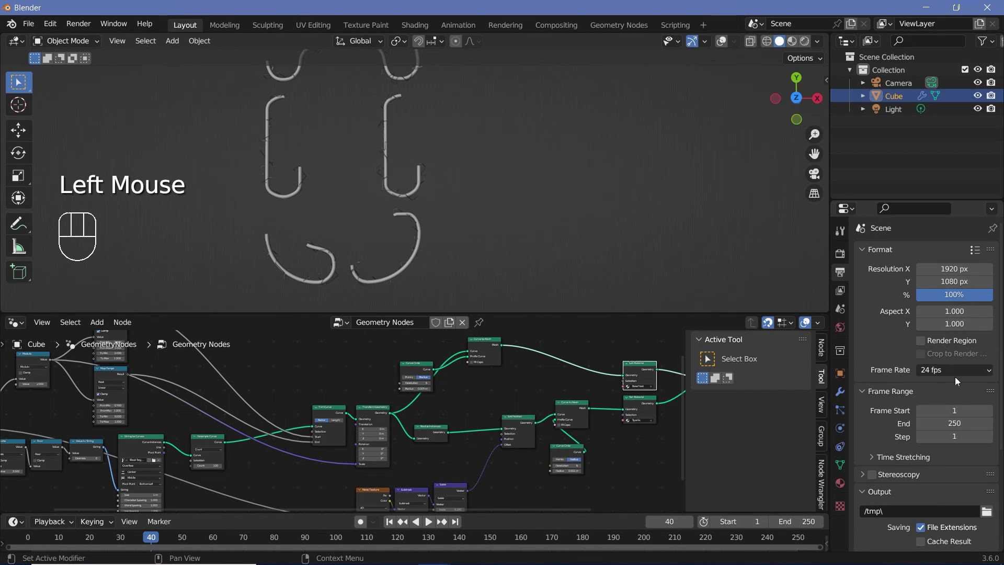
Step: Set the output frame rate to 30 fps, then orbit to look straight down at the digits
{"action": "left_click_drag", "start_coordinate": [956, 375], "coordinate": [953, 451]}
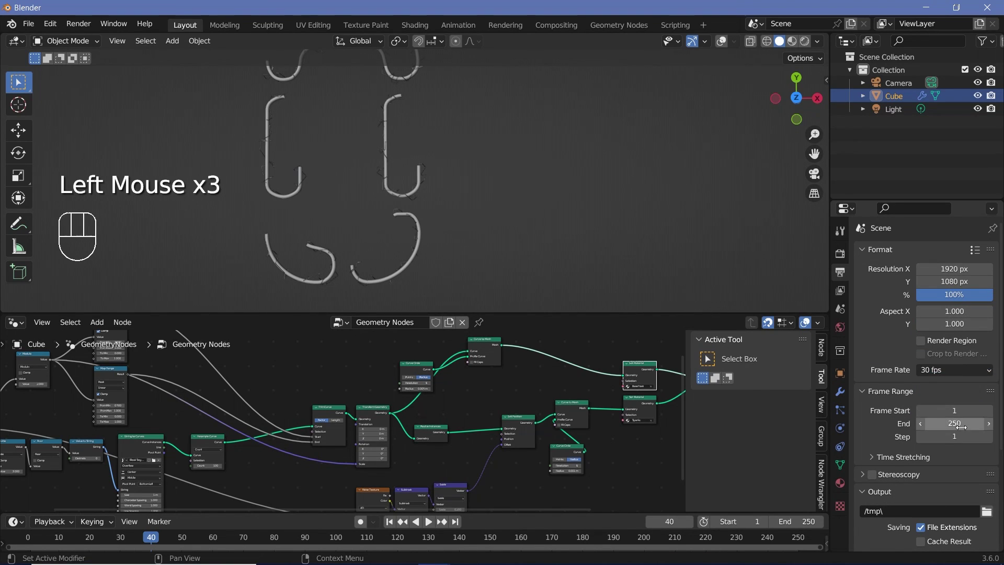
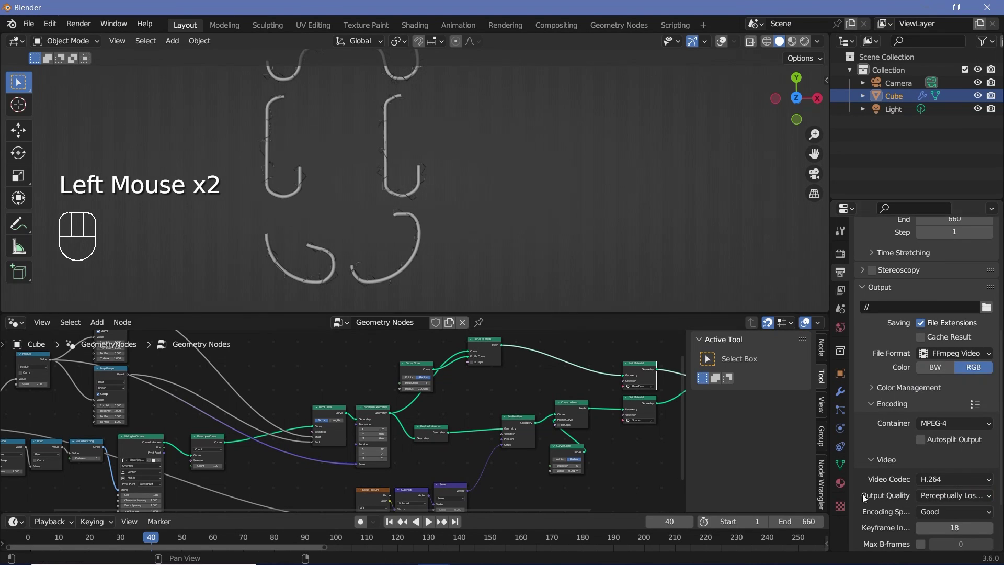
{"action": "scroll", "scroll_direction": "down", "scroll_amount": 3}
{"action": "left_click_drag", "start_coordinate": [451, 185], "coordinate": [507, 215]}
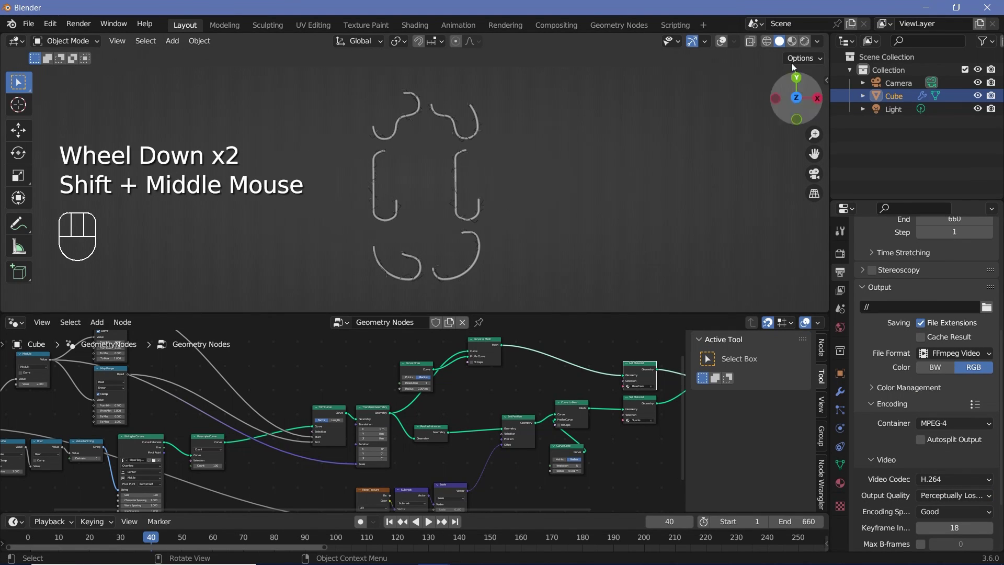
Step: In rendered view, replace BaseText's Principled BSDF with an Emission shader and pick its colour
{"action": "left_click", "coordinate": [637, 161]}
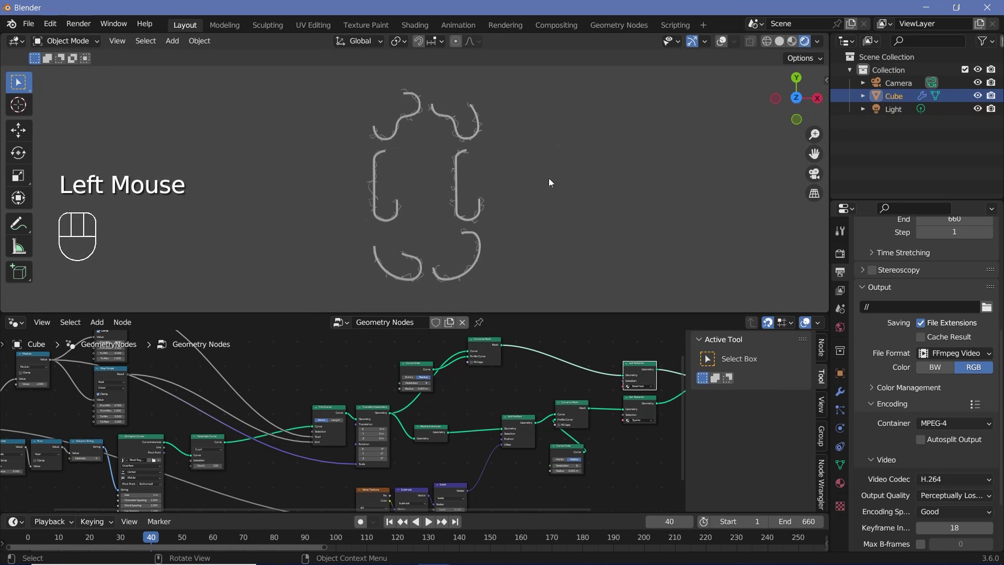
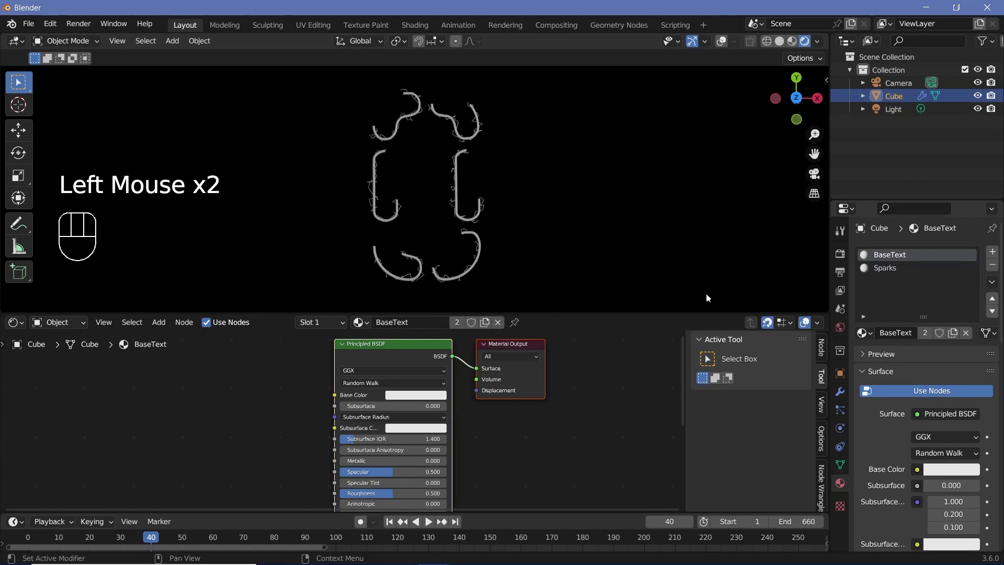
{"action": "left_click", "coordinate": [408, 357]}
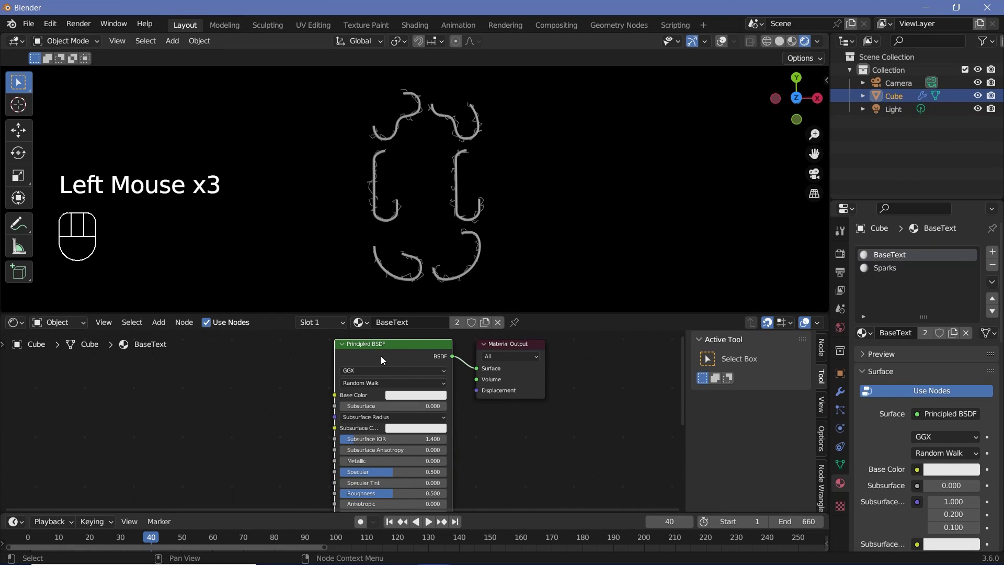
{"action": "key", "text": "x"}
{"action": "key", "text": "shift+a"}
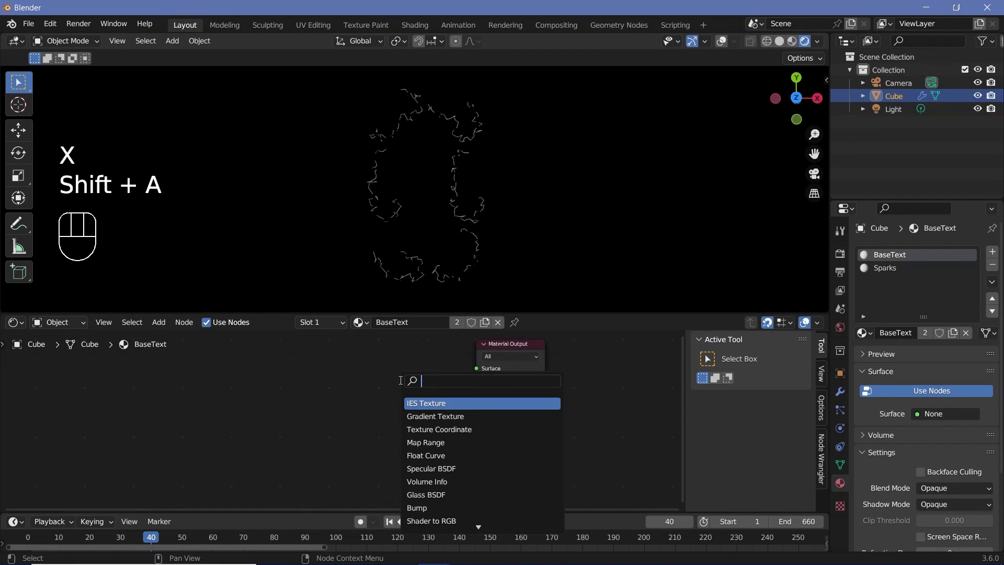
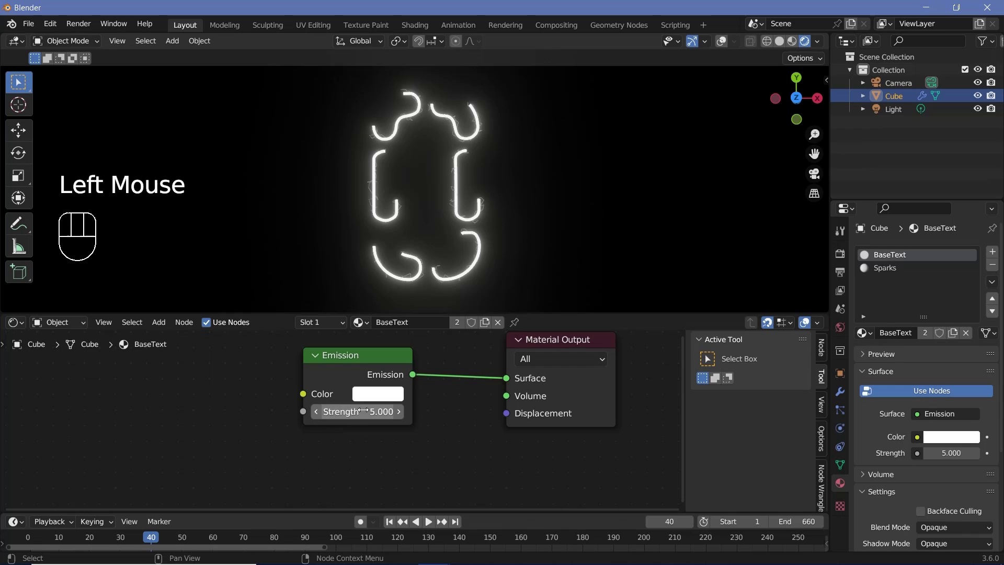
{"action": "left_click", "coordinate": [415, 333]}
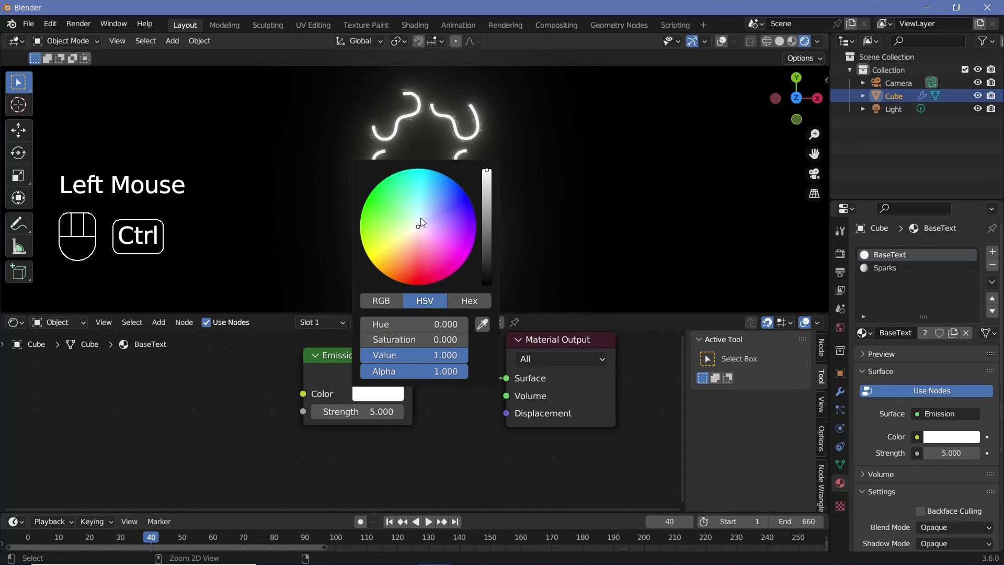
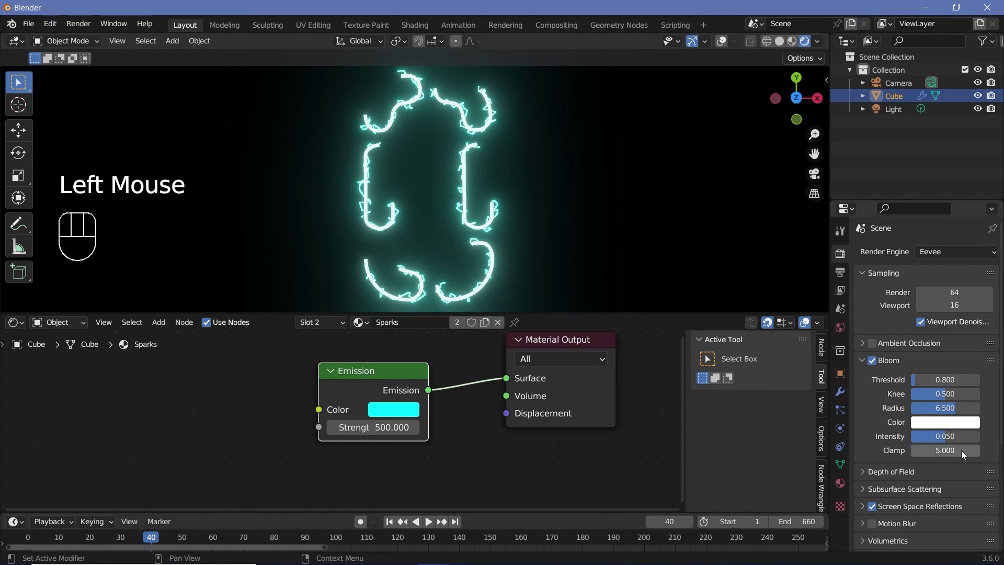
Step: Load a different segment-style font in String to Curves while previewing playback
{"action": "key", "text": "space"}
{"action": "scroll", "scroll_direction": "down", "scroll_amount": 3}
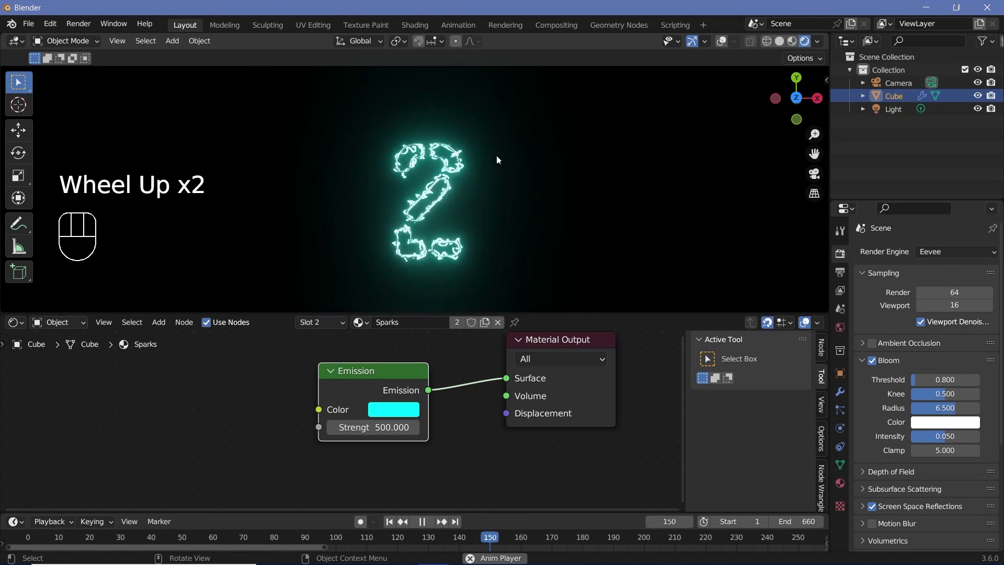
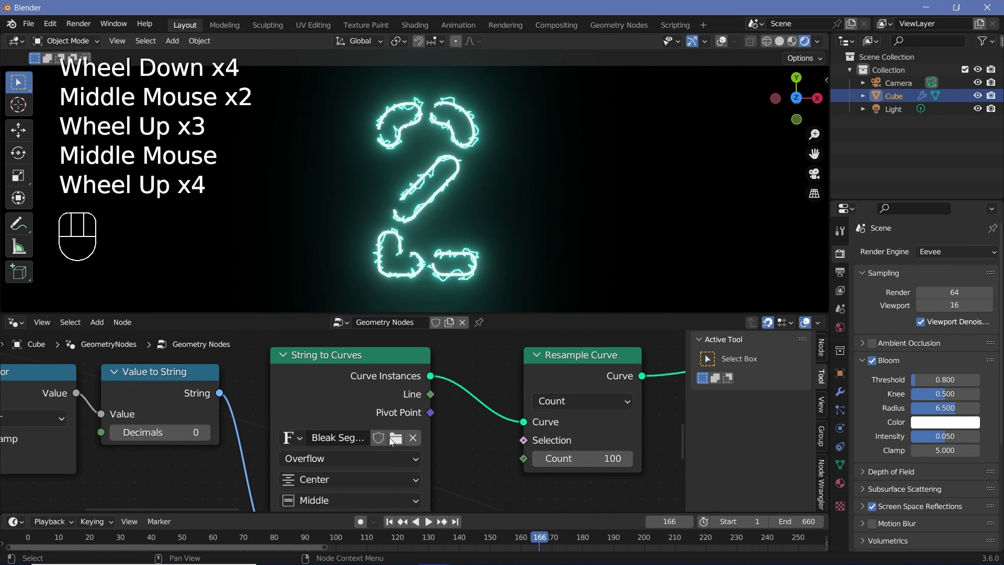
{"action": "left_click", "coordinate": [394, 442]}
{"action": "key", "text": "space"}
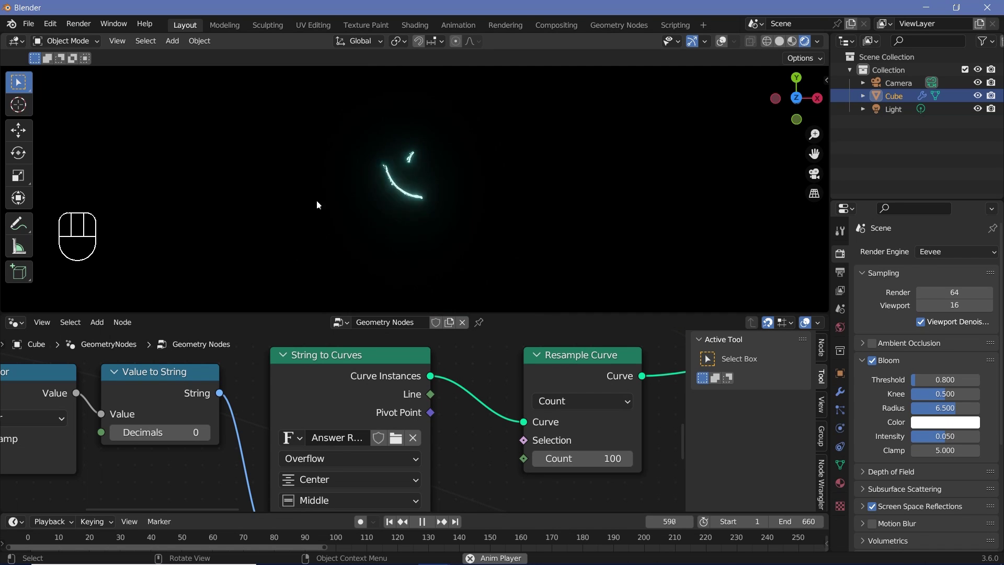
{"action": "key", "text": "space"}
{"action": "key", "text": "space"}
Step: Switch the Shader Editor to the World nodes showing the black Background
{"action": "key", "text": "space"}
{"action": "scroll", "scroll_direction": "down", "scroll_amount": 3}
{"action": "scroll", "scroll_direction": "up", "scroll_amount": 3}
{"action": "middle_click", "coordinate": [28, 324]}
{"action": "scroll", "scroll_direction": "down", "scroll_amount": 3}
{"action": "left_click_drag", "start_coordinate": [28, 325], "coordinate": [50, 412]}
{"action": "left_click_drag", "start_coordinate": [62, 327], "coordinate": [68, 359]}
{"action": "middle_click", "coordinate": [399, 437]}
{"action": "scroll", "scroll_direction": "down", "scroll_amount": 3}
{"action": "middle_click", "coordinate": [393, 437]}
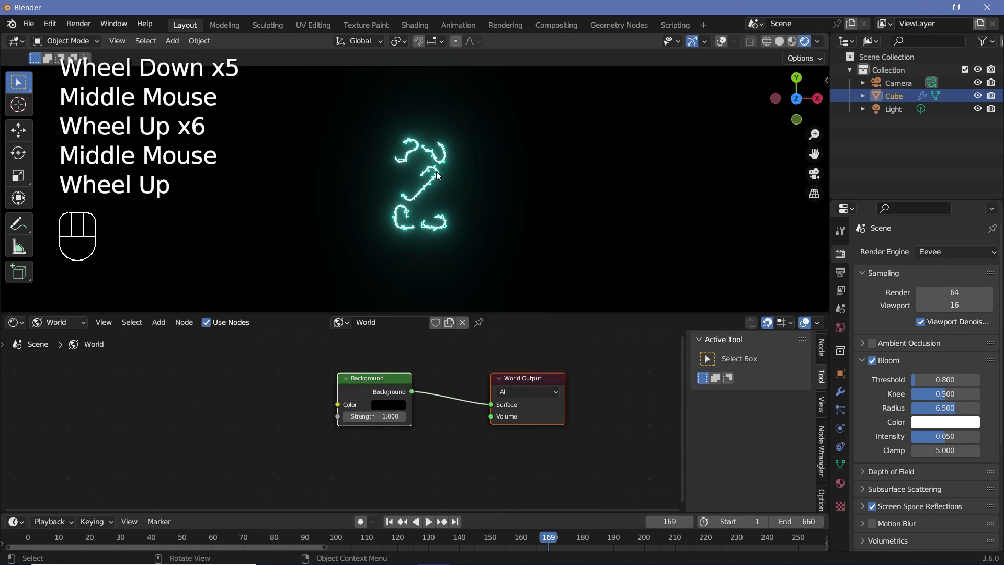
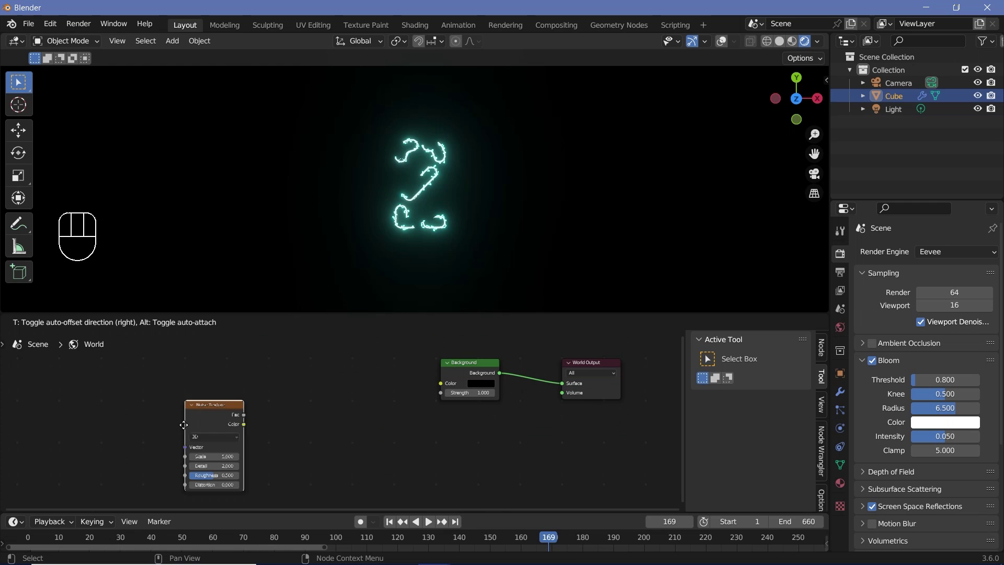
Step: Feed a Noise Texture through a ColorRamp into the world Background, ending in near-black teal, and preview playback
{"action": "key", "text": "shift+a"}
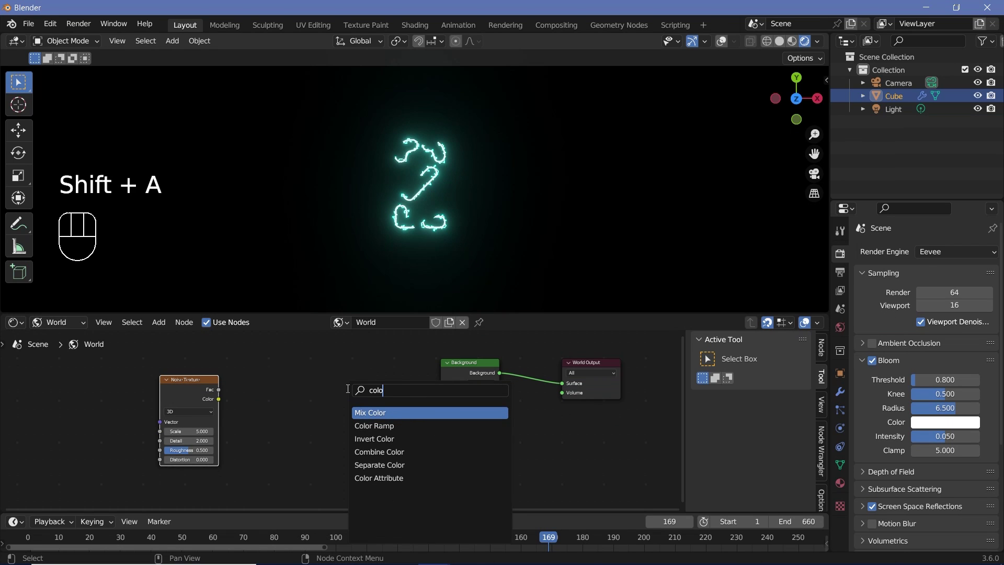
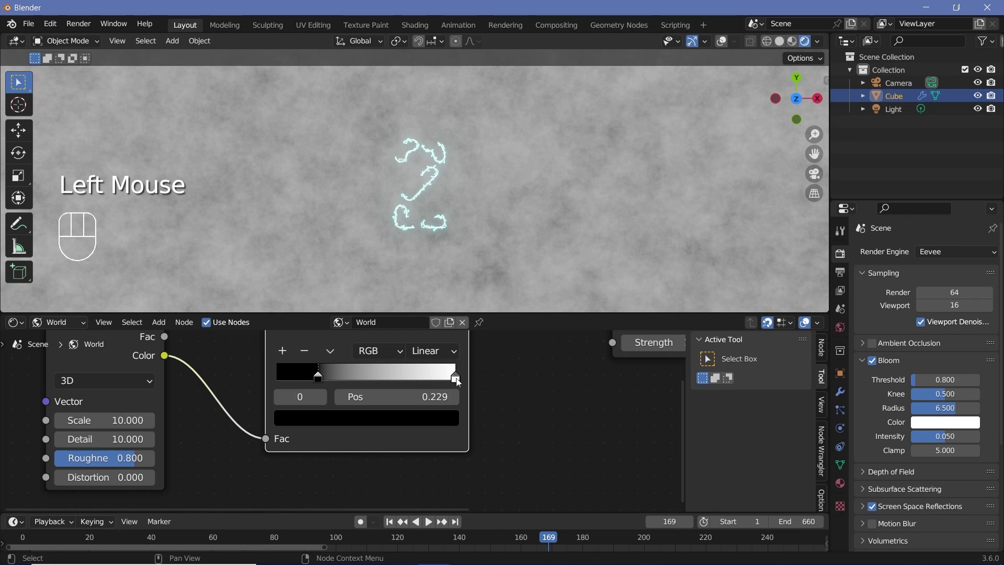
{"action": "left_click", "coordinate": [457, 382]}
{"action": "left_click", "coordinate": [422, 419]}
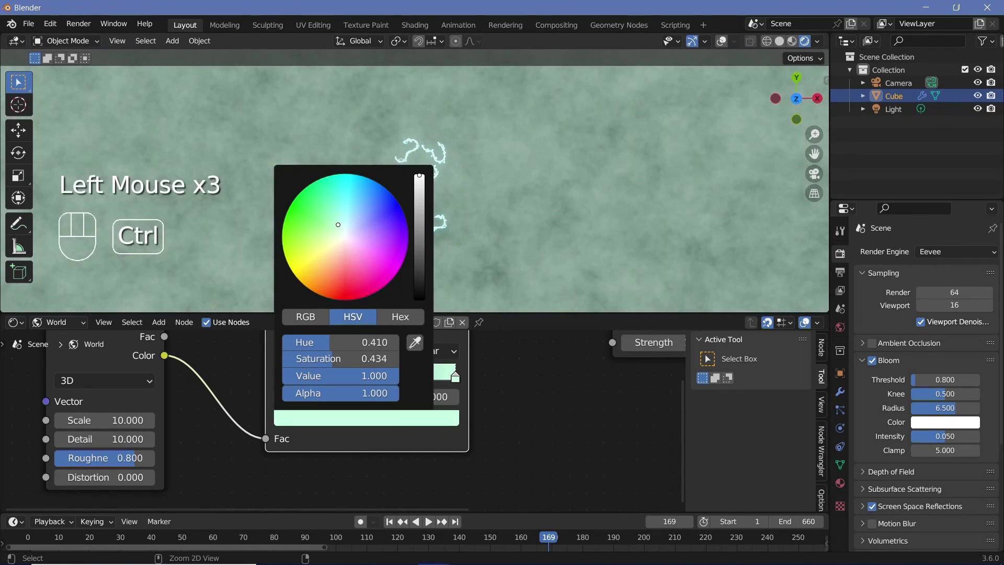
{"action": "left_click", "coordinate": [435, 421]}
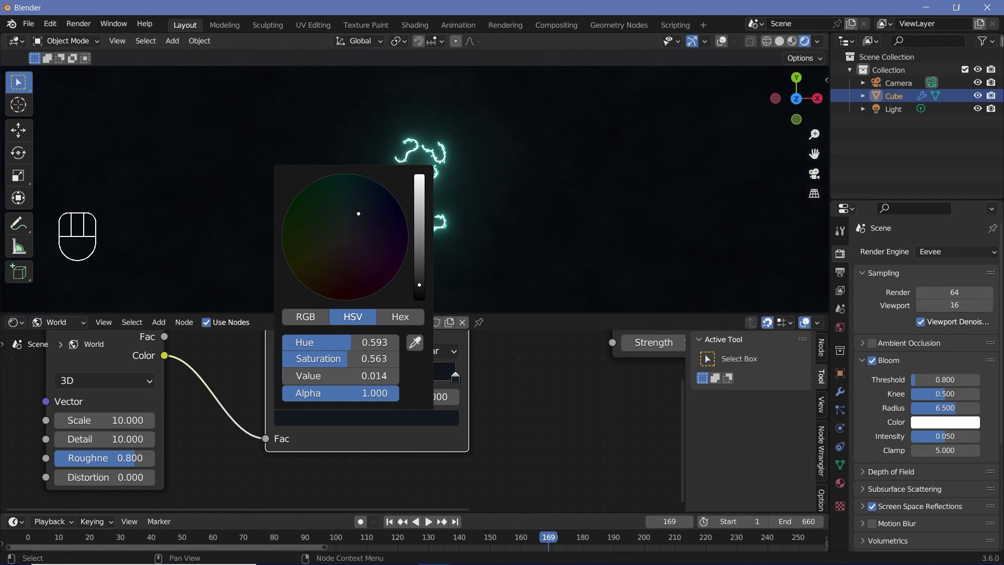
{"action": "scroll", "scroll_direction": "down", "scroll_amount": 3}
{"action": "key", "text": "space"}
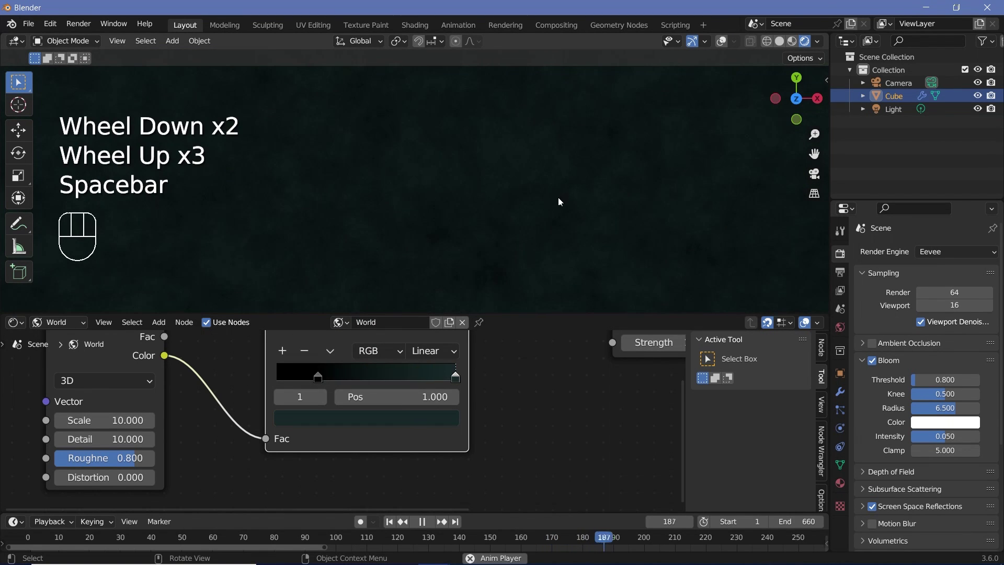
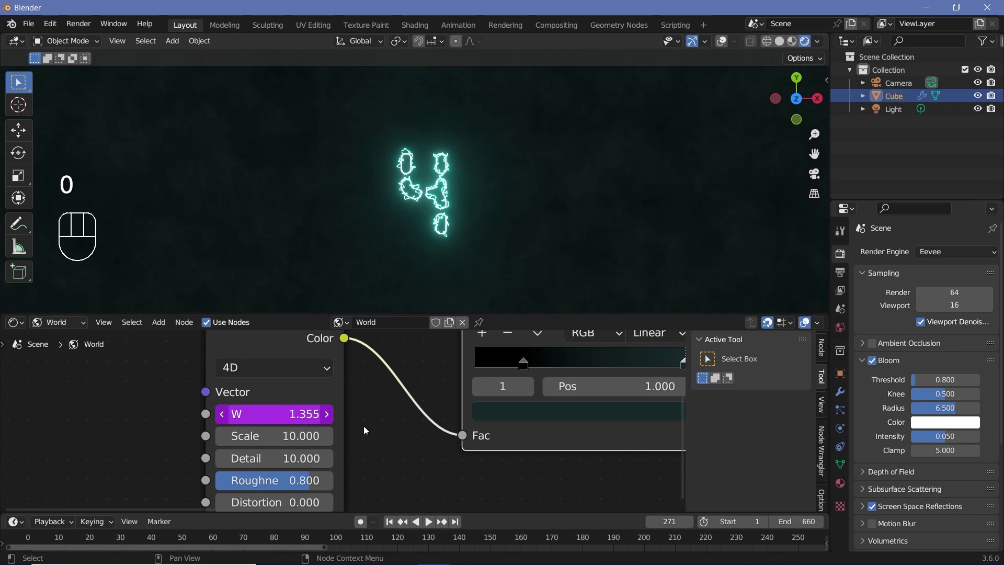
Step: Hide the counter Cube and play from an early frame to watch only the background noise move
{"action": "left_click_drag", "start_coordinate": [76, 547], "coordinate": [515, 254]}
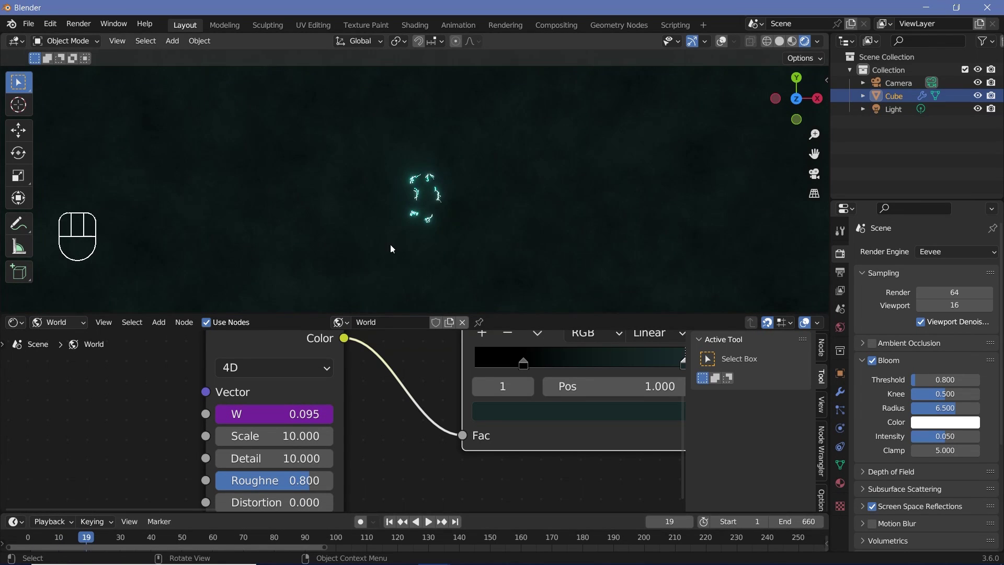
{"action": "left_click", "coordinate": [852, 104]}
{"action": "left_click", "coordinate": [993, 46]}
{"action": "key", "text": "space"}
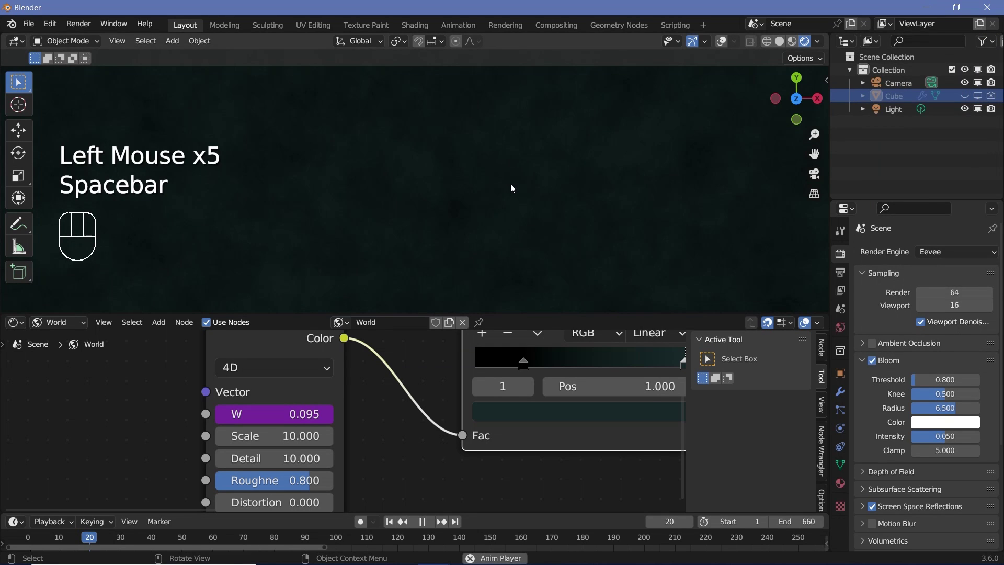
{"action": "key", "text": "space"}
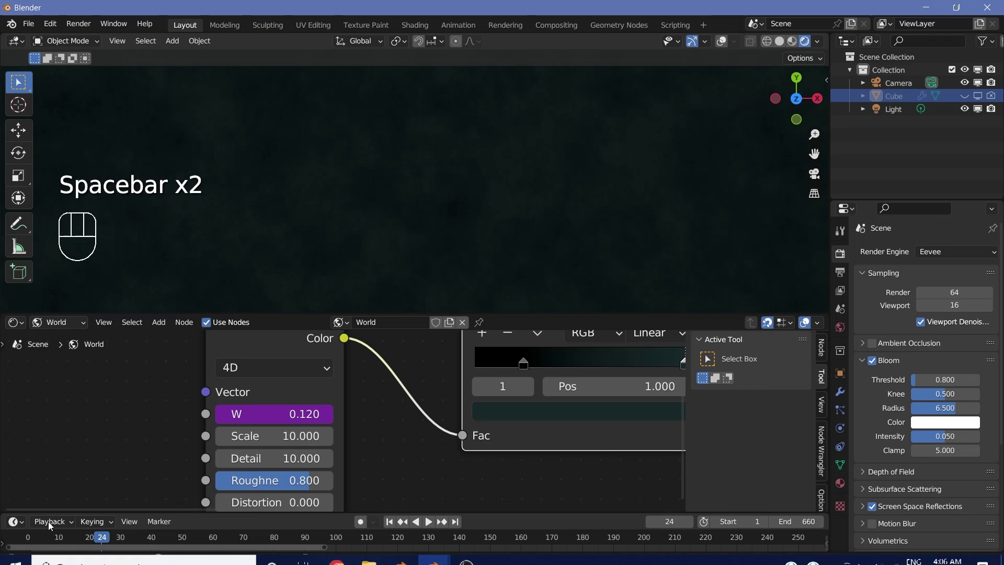
Step: Replay the animation to check the noise drifts more slowly across the timeline
{"action": "left_click_drag", "start_coordinate": [50, 526], "coordinate": [271, 273]}
{"action": "key", "text": "space"}
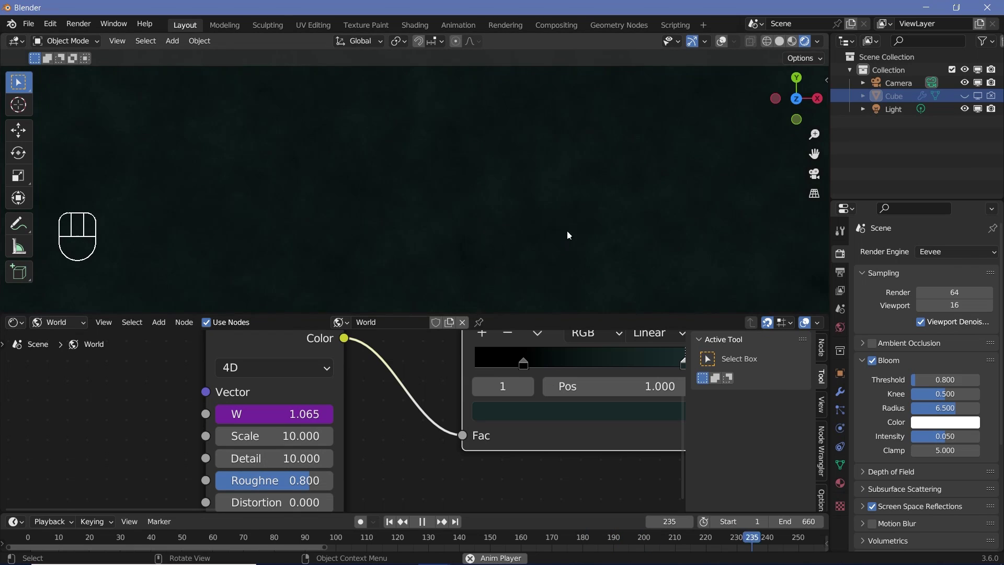
{"action": "key", "text": "space"}
{"action": "scroll", "scroll_direction": "down", "scroll_amount": 3}
{"action": "scroll", "scroll_direction": "up", "scroll_amount": 3}
{"action": "key", "text": "space"}
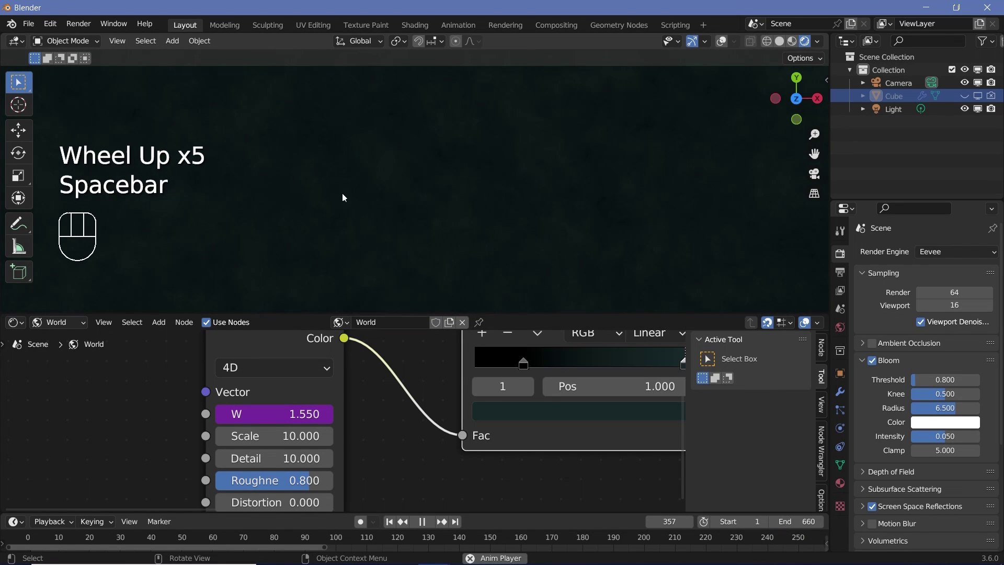
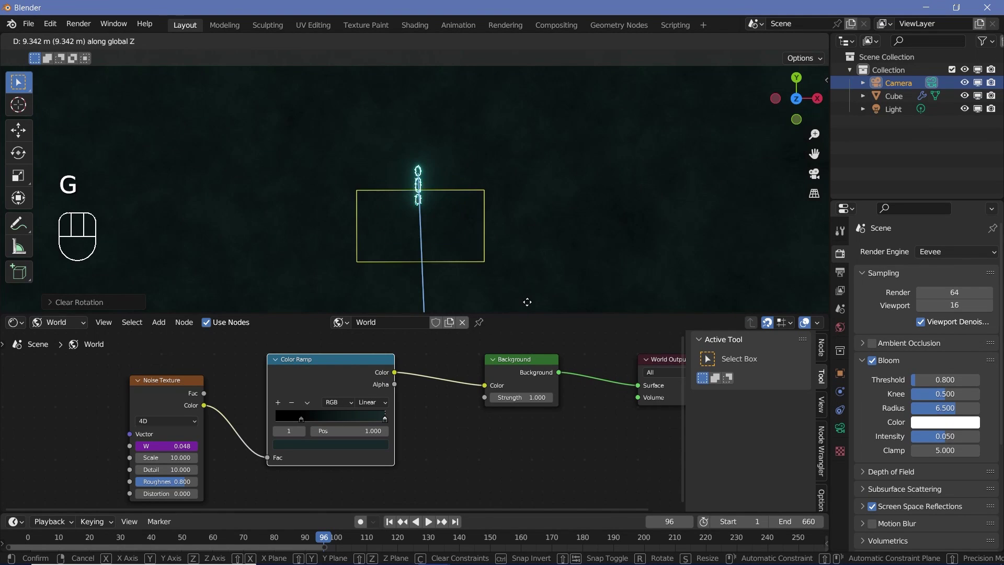
Step: Look through the camera (Numpad 0), grab it to frame the digits, and play to check
{"action": "middle_click", "coordinate": [428, 193]}
{"action": "scroll", "scroll_direction": "down", "scroll_amount": 3}
{"action": "scroll", "scroll_direction": "up", "scroll_amount": 3}
{"action": "key", "text": "KP_0"}
{"action": "key", "text": "g"}
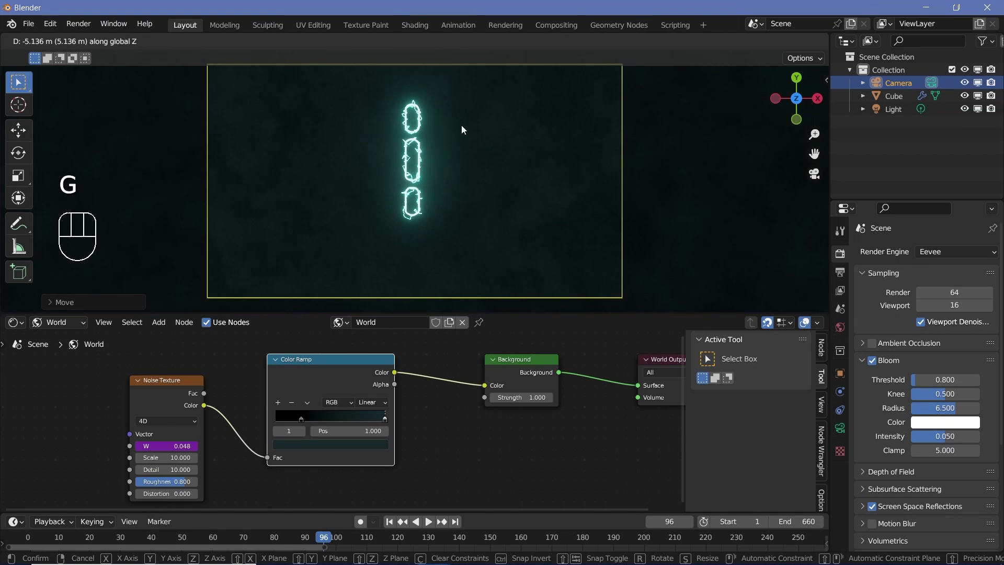
{"action": "key", "text": "space"}
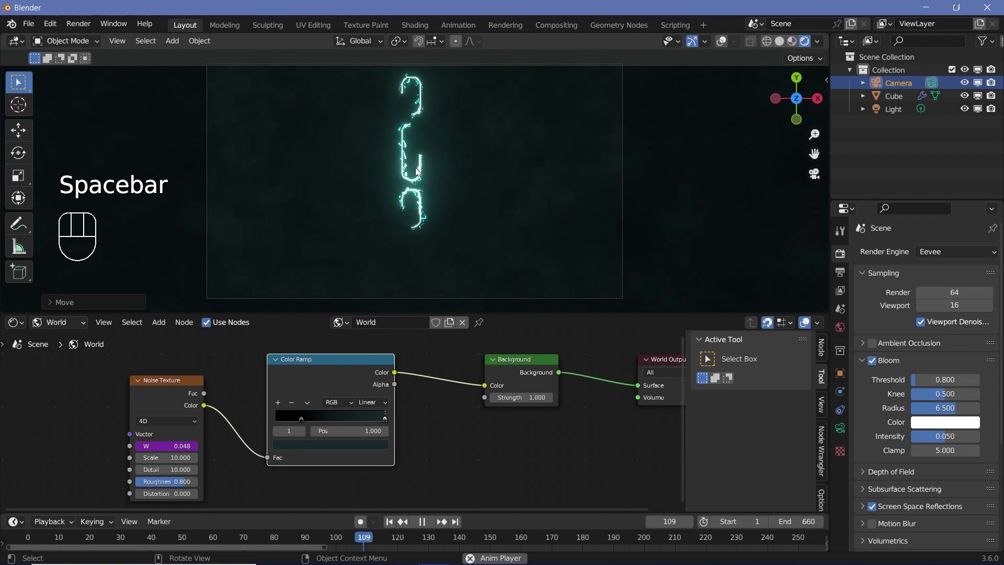
{"action": "key", "text": "space"}
Step: Nudge the camera again, replay, and scrub to a frame showing the digit 3
{"action": "left_click_drag", "start_coordinate": [605, 538], "coordinate": [387, 156]}
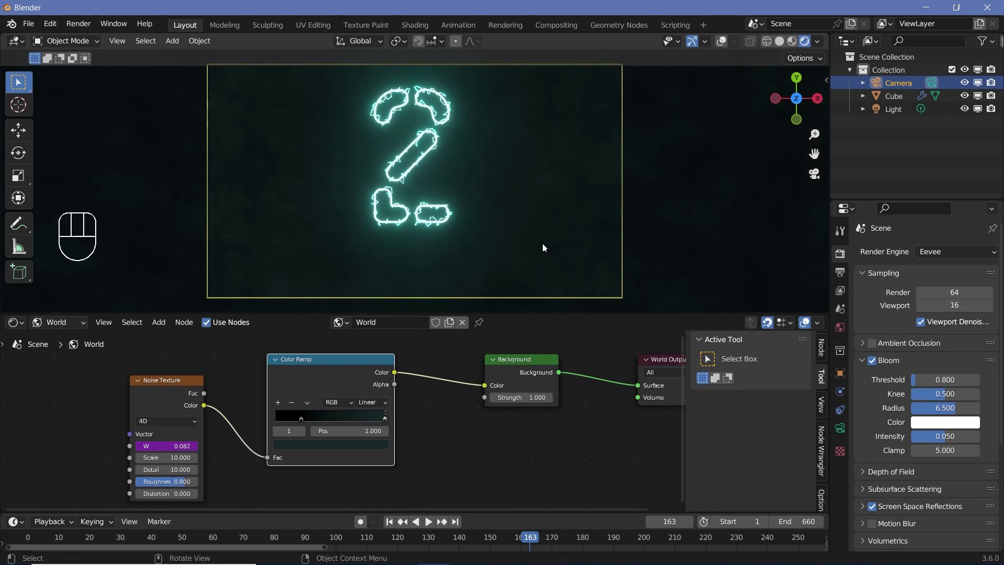
{"action": "key", "text": "g"}
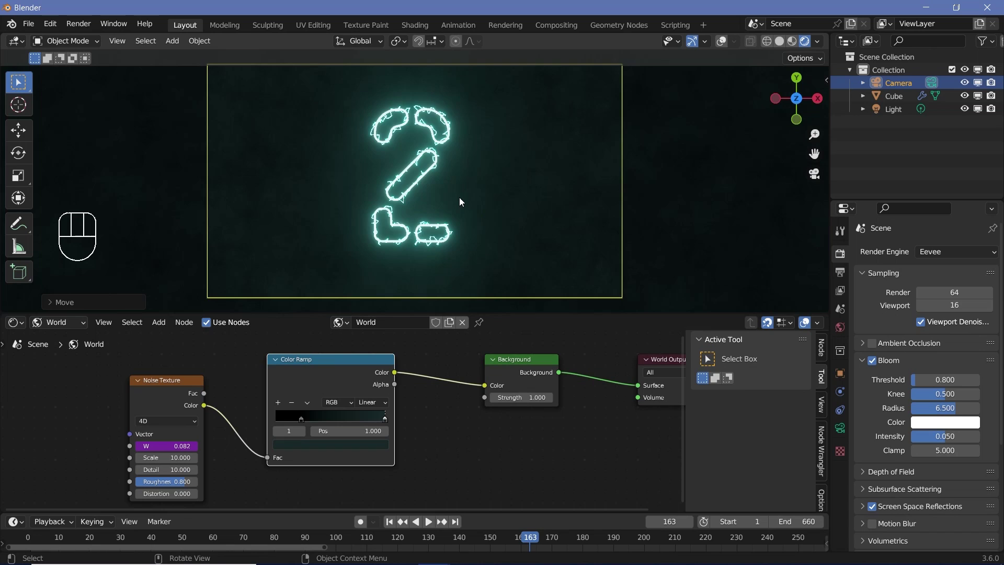
{"action": "key", "text": "space"}
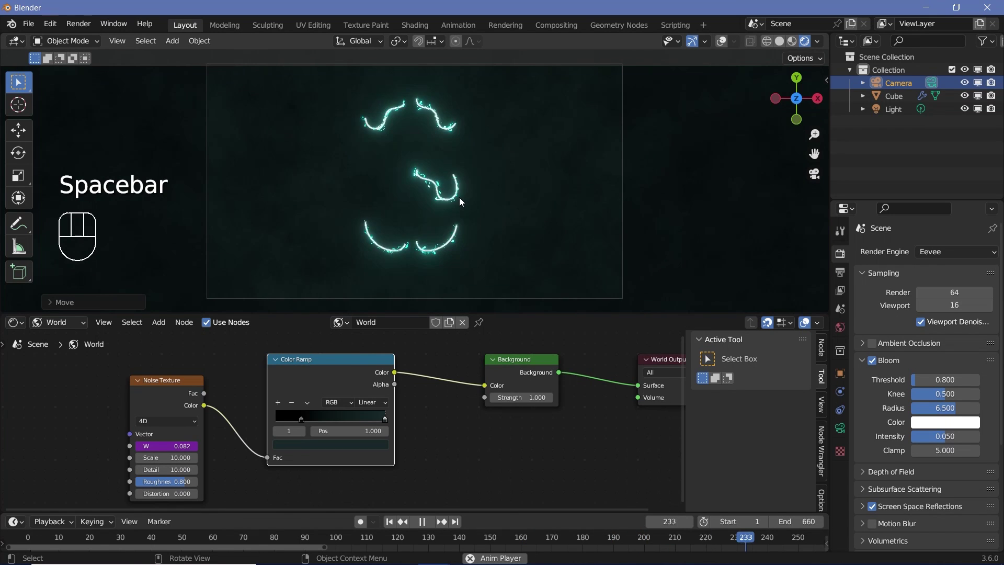
{"action": "key", "text": "space"}
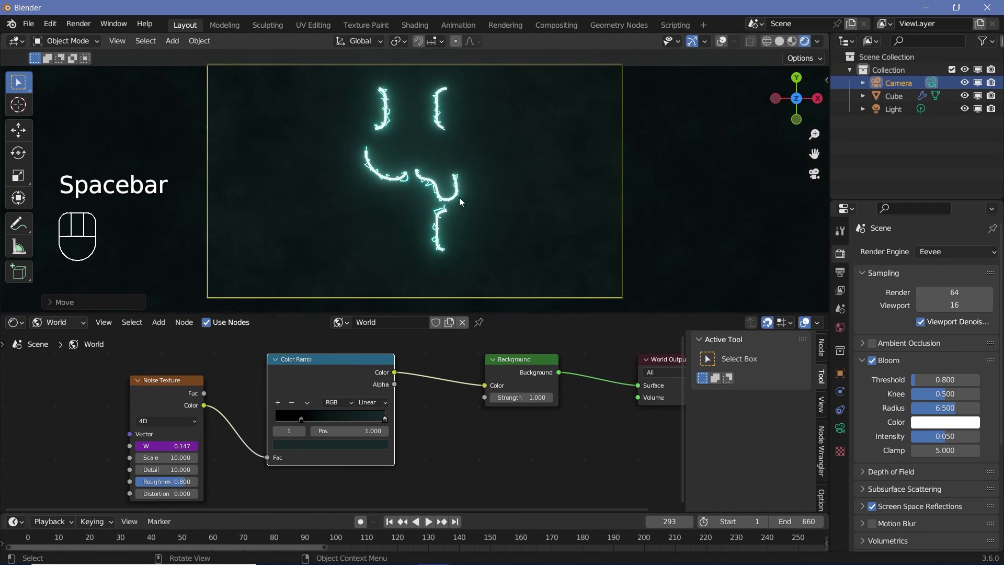
{"action": "left_click_drag", "start_coordinate": [700, 544], "coordinate": [246, 137]}
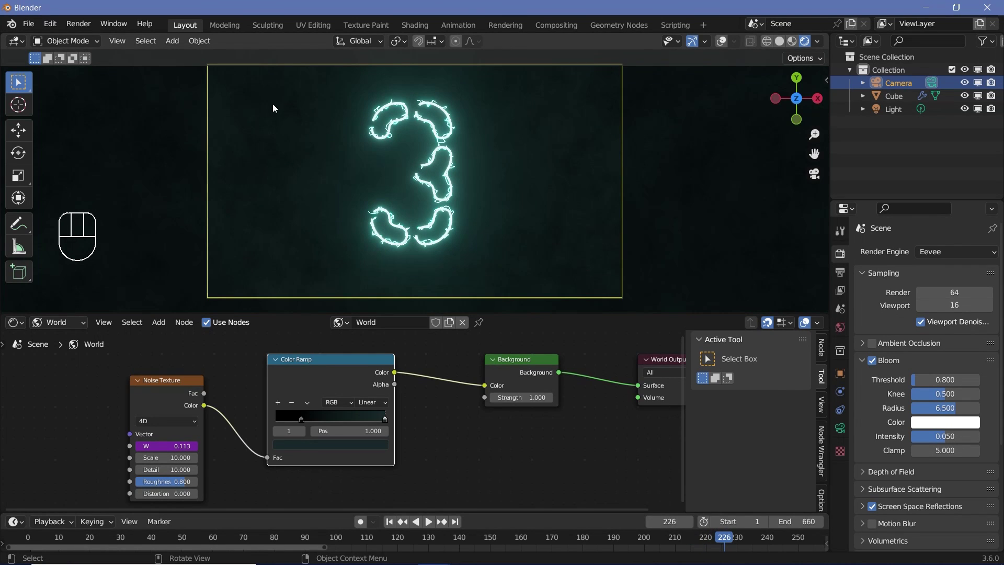